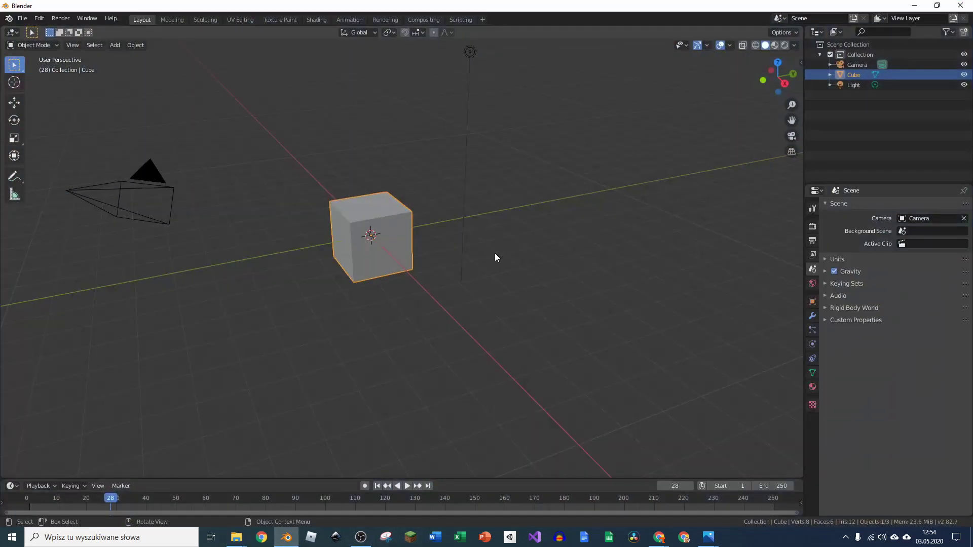
Save the project as chipsy.blend in a chipsy folder on the Desktop.
key("ctrl+s")
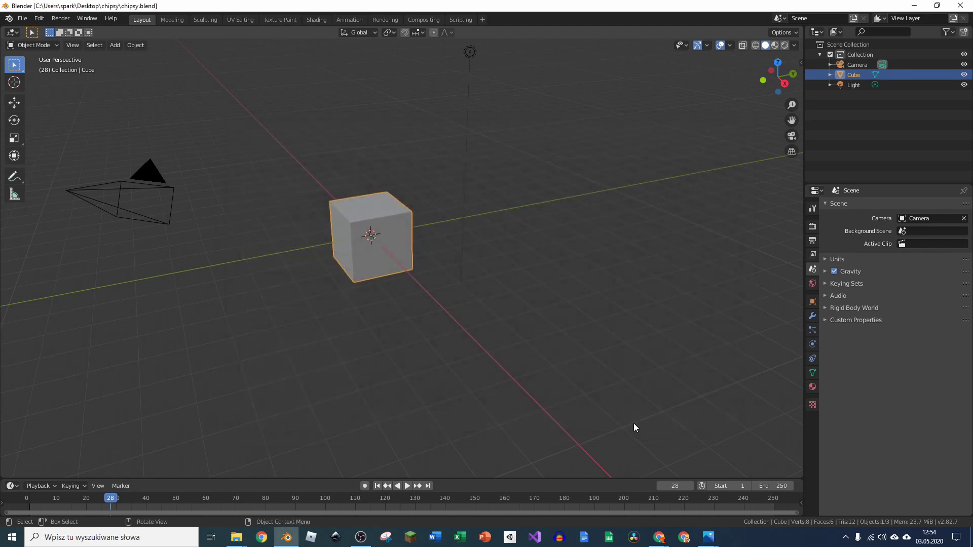
middle_click(462, 223)
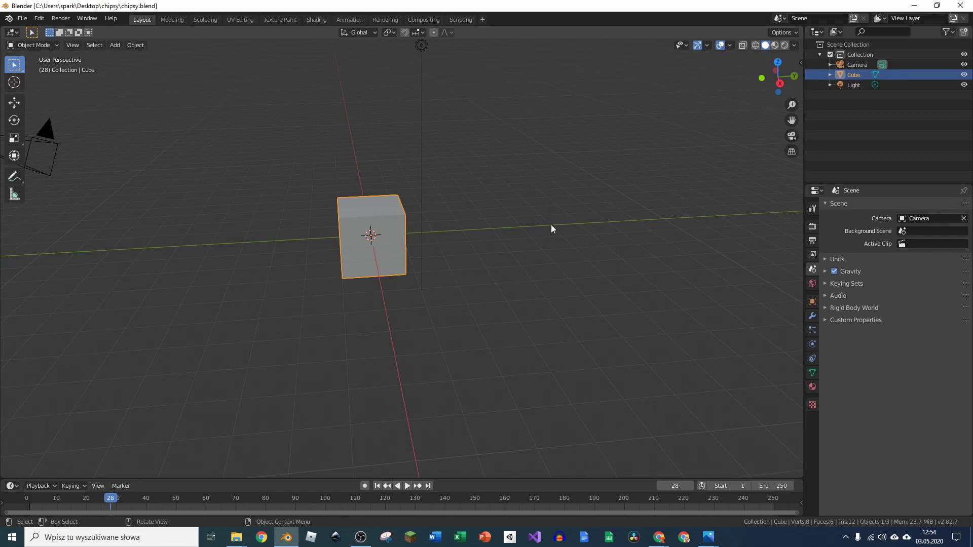
Delete the default cube and add a plane rotated 90° on X to stand upright.
key("Delete")
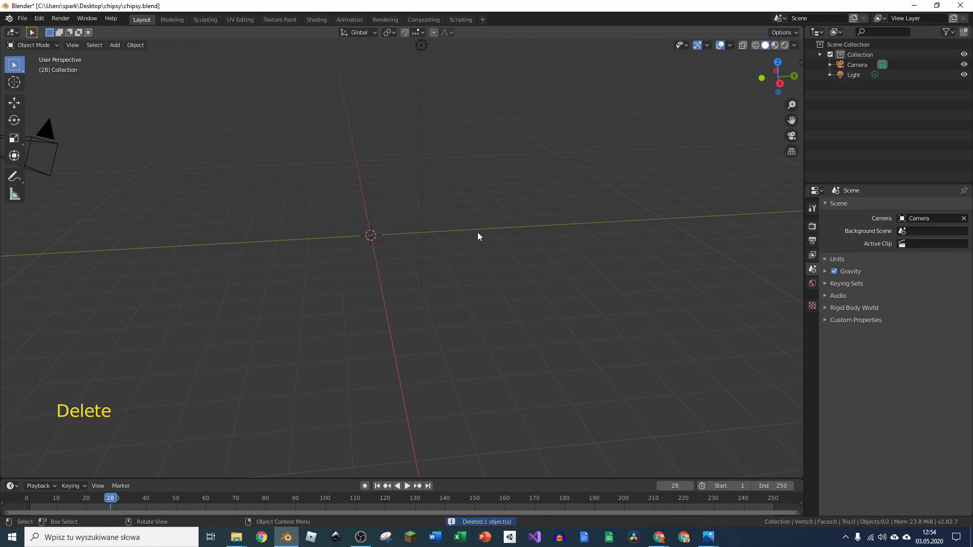
key("shift+a")
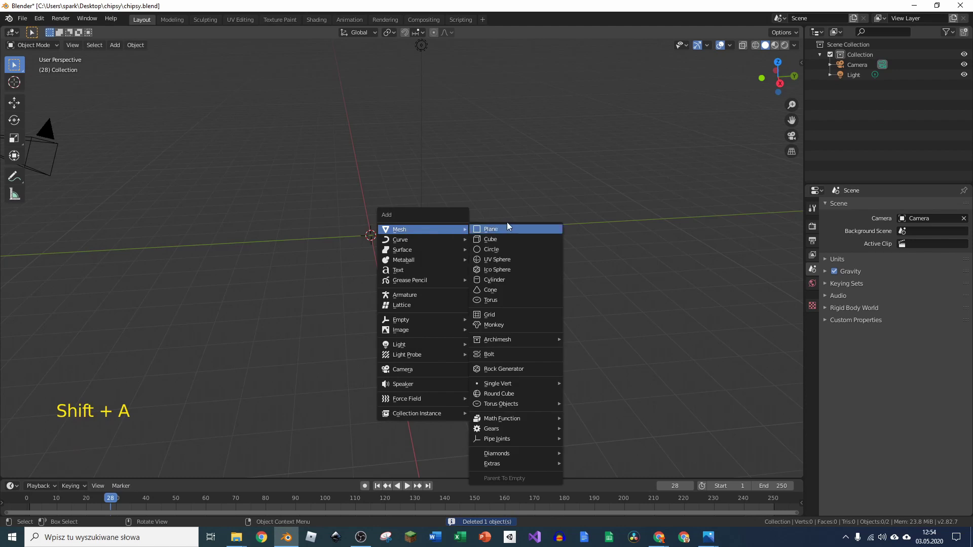
middle_click(390, 241)
key("r")
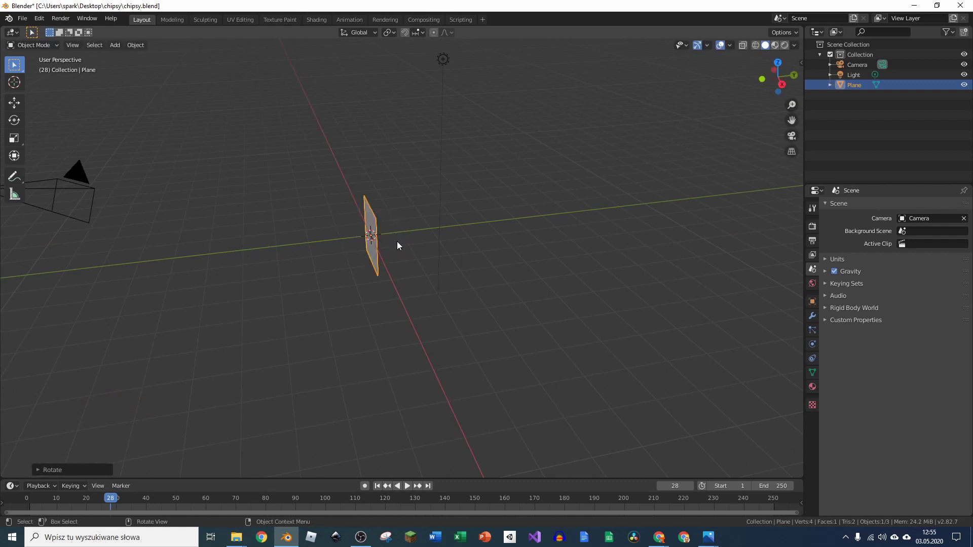
Switch to front view (numpad 1) and zoom in on the upright plane.
key("KP_1")
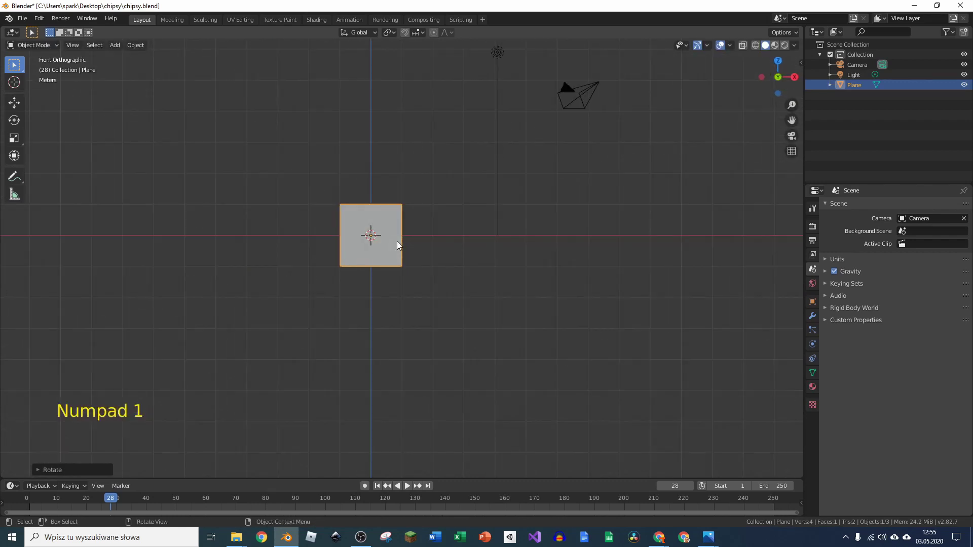
scroll("up", 3)
scroll("up", 3)
middle_click(397, 206)
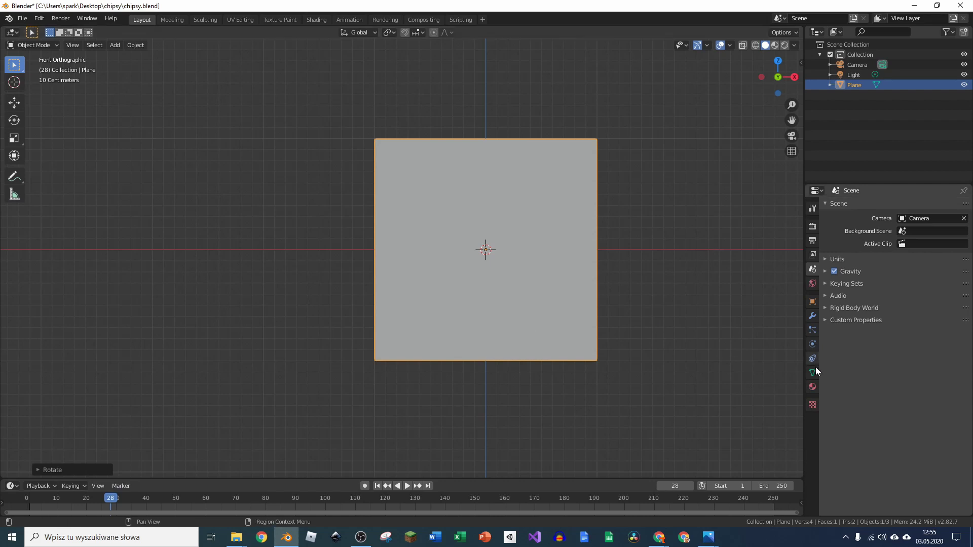
Create material chips0 with Base Color from the chips0 small.png image texture.
left_click(814, 389)
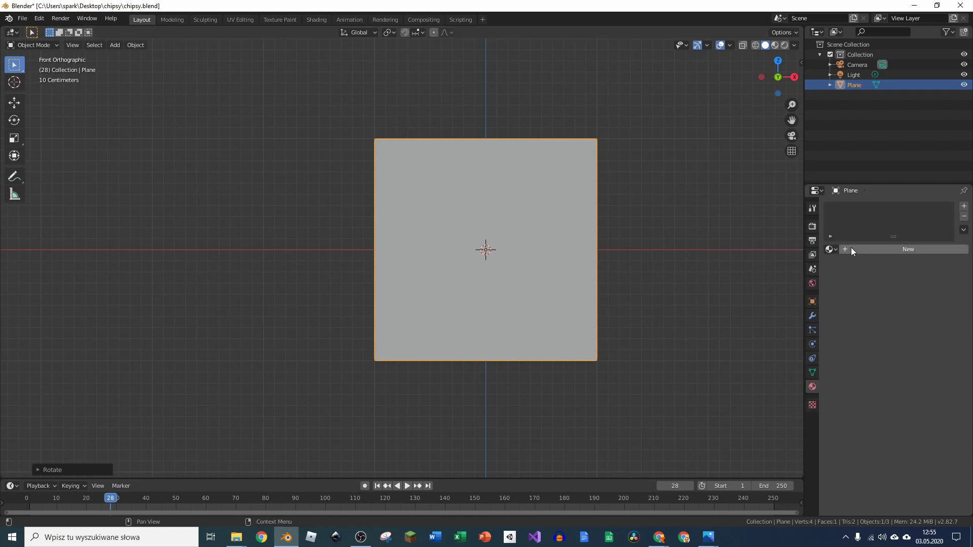
left_click(861, 253)
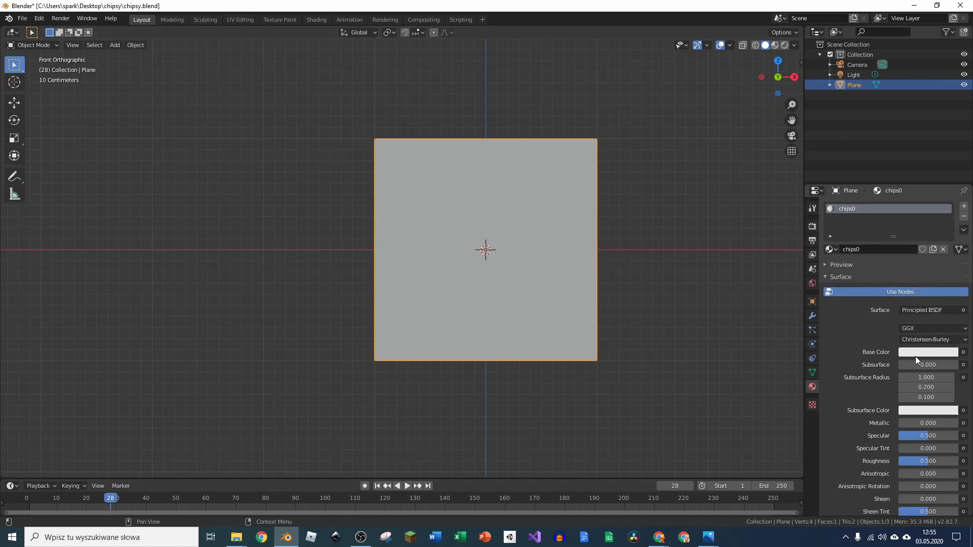
left_click(966, 353)
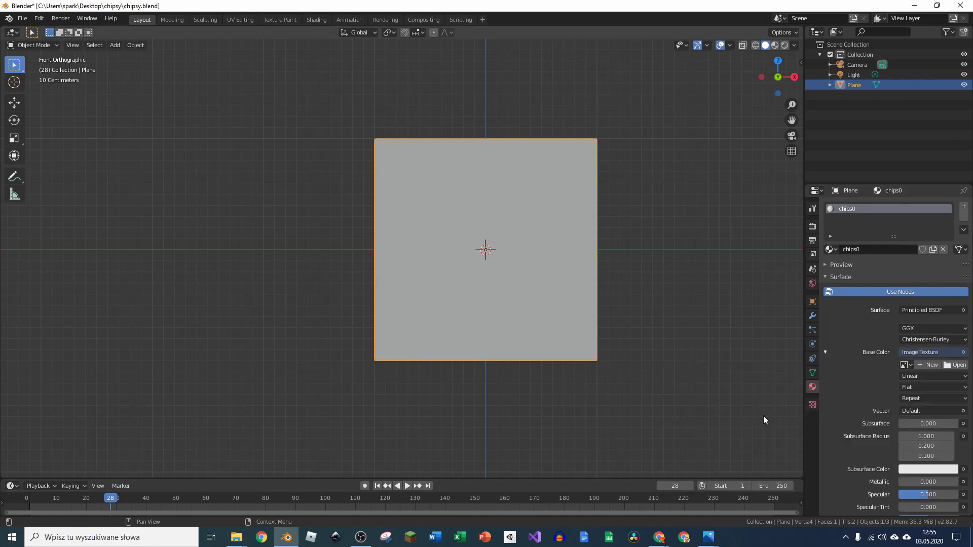
left_click(956, 368)
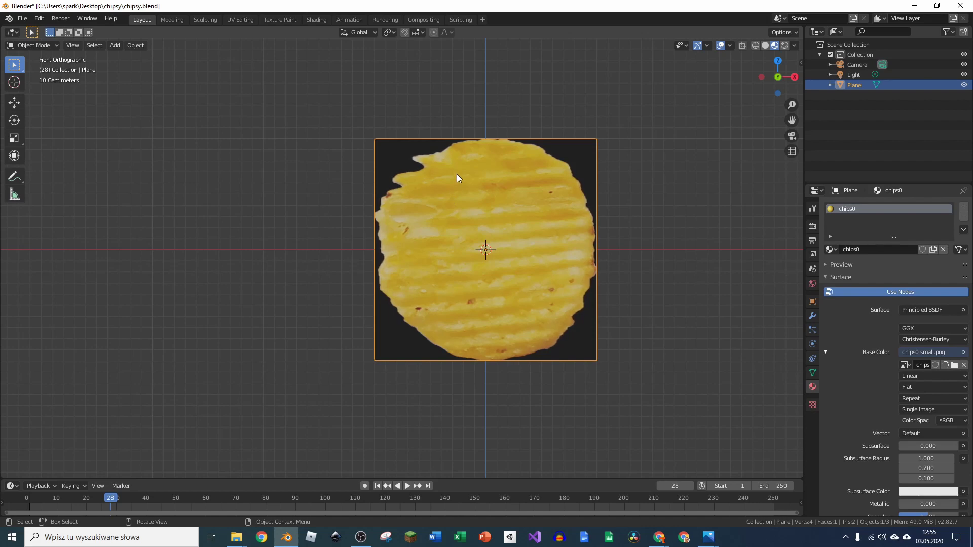
Orbit the view to inspect the textured chip plane from an angle.
middle_click(576, 226)
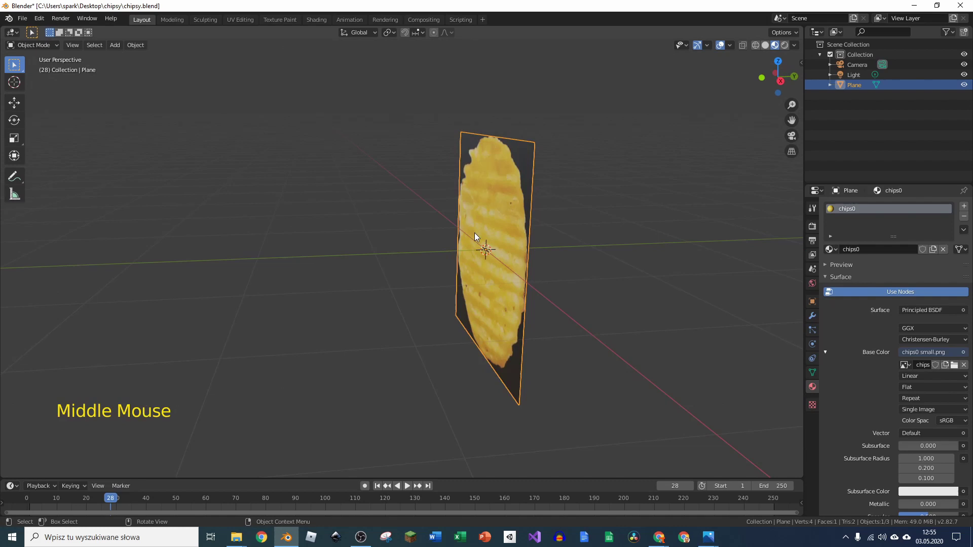
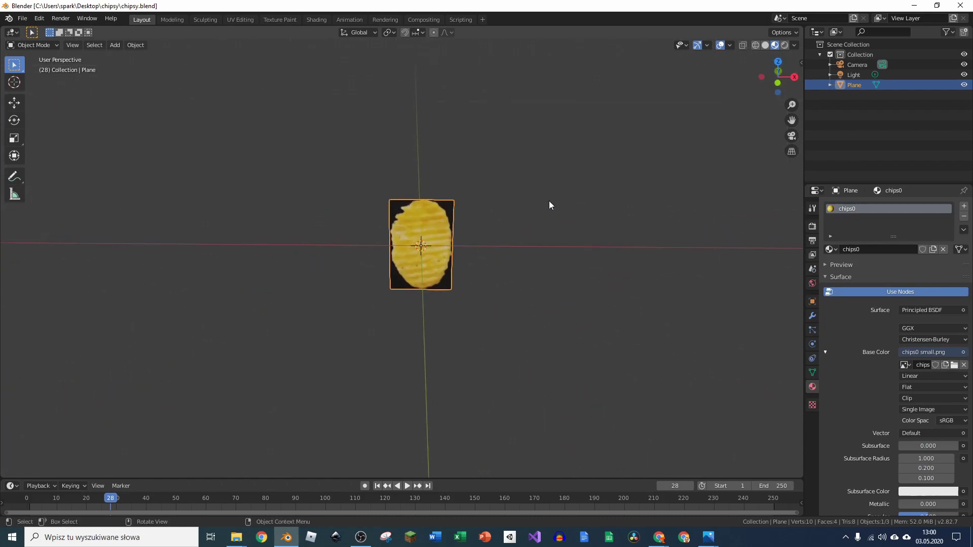
Look through the scene camera and show the View clipping settings in the sidebar.
key("KP_0")
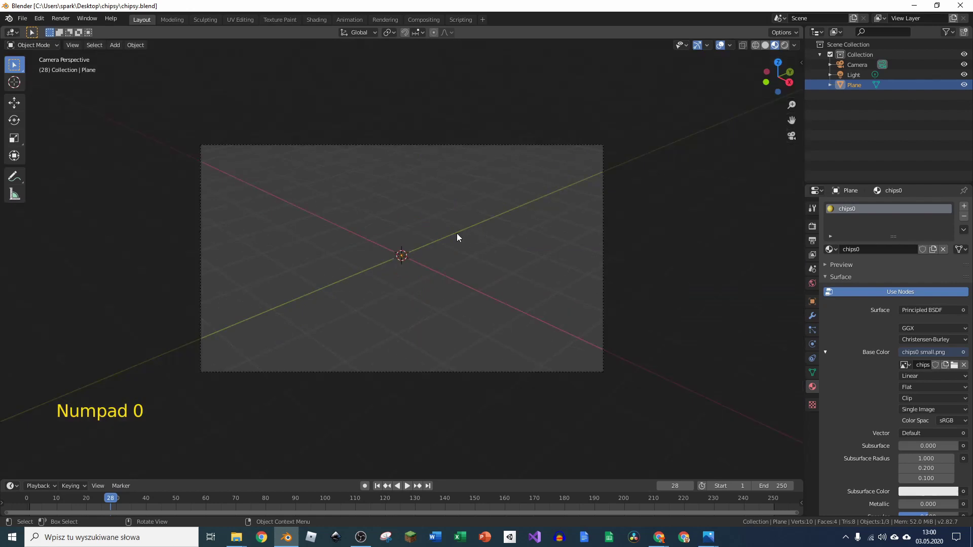
scroll("up", 3)
scroll("down", 3)
key("n")
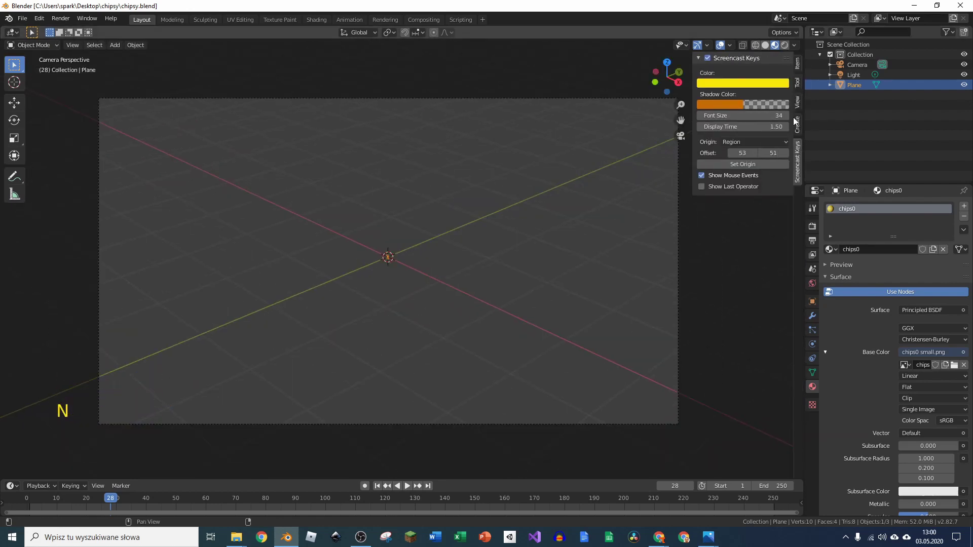
left_click(803, 108)
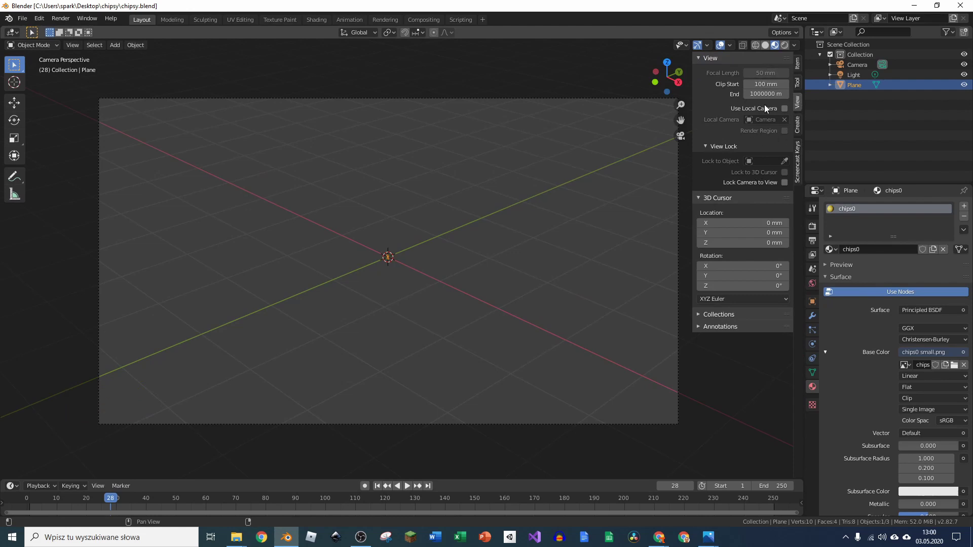
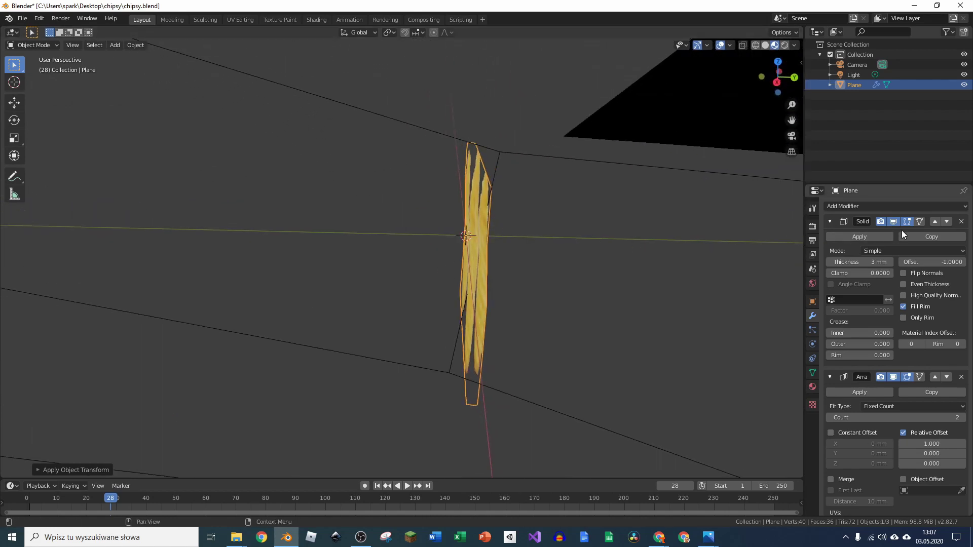
Orbit and zoom to inspect the 0.2 mm thin chips face-on.
scroll("up", 3)
middle_click(504, 270)
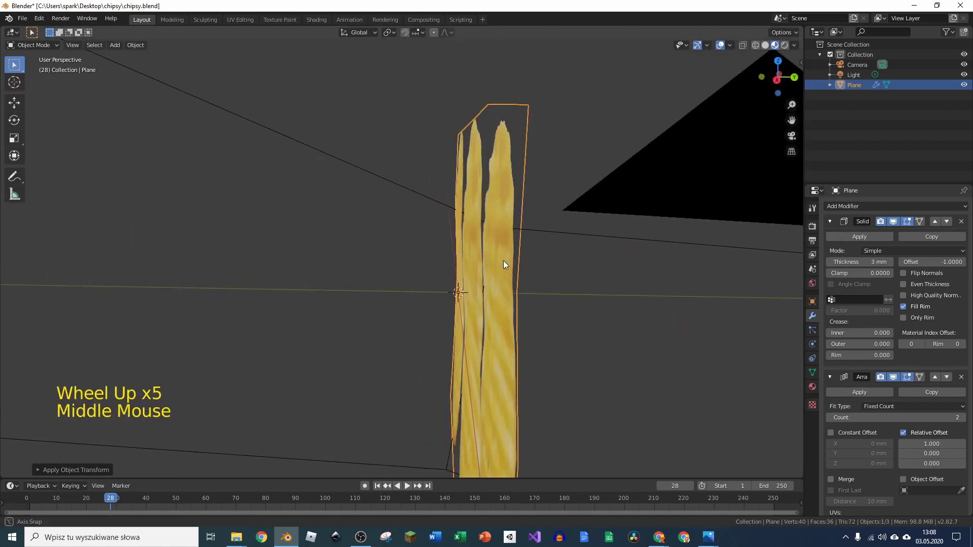
scroll("down", 3)
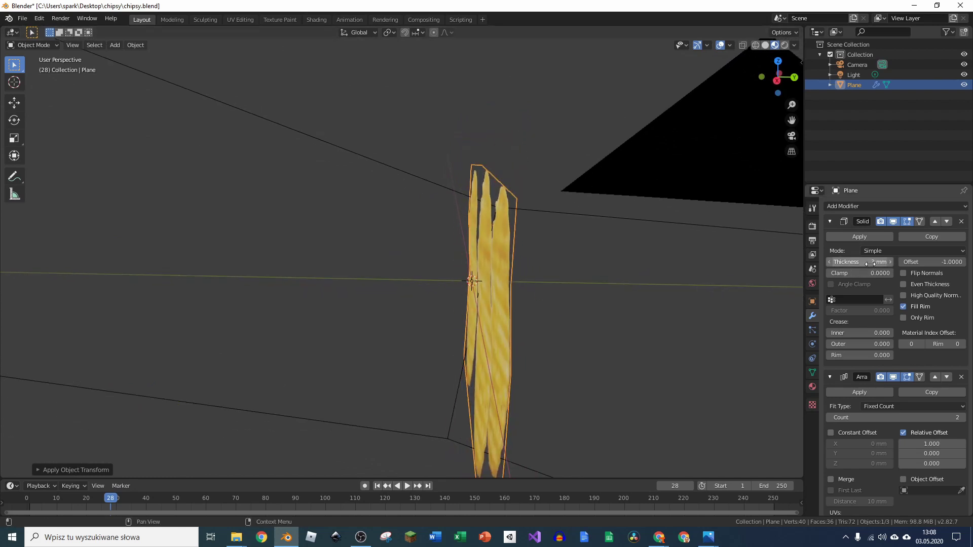
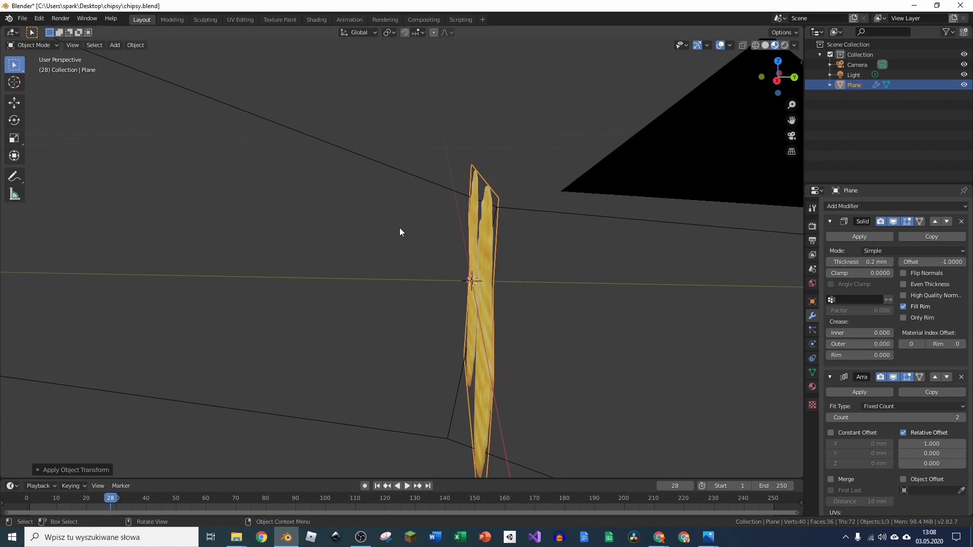
middle_click(495, 304)
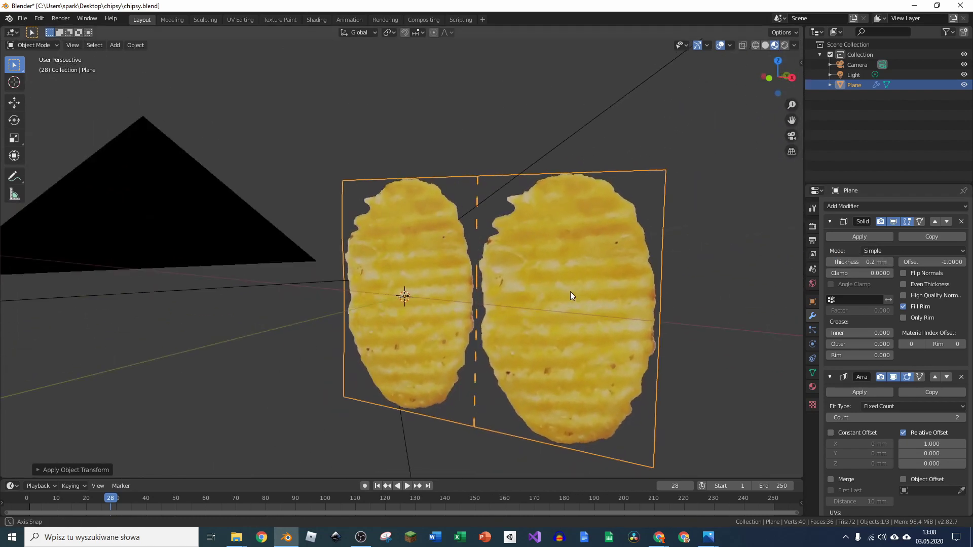
scroll("down", 3)
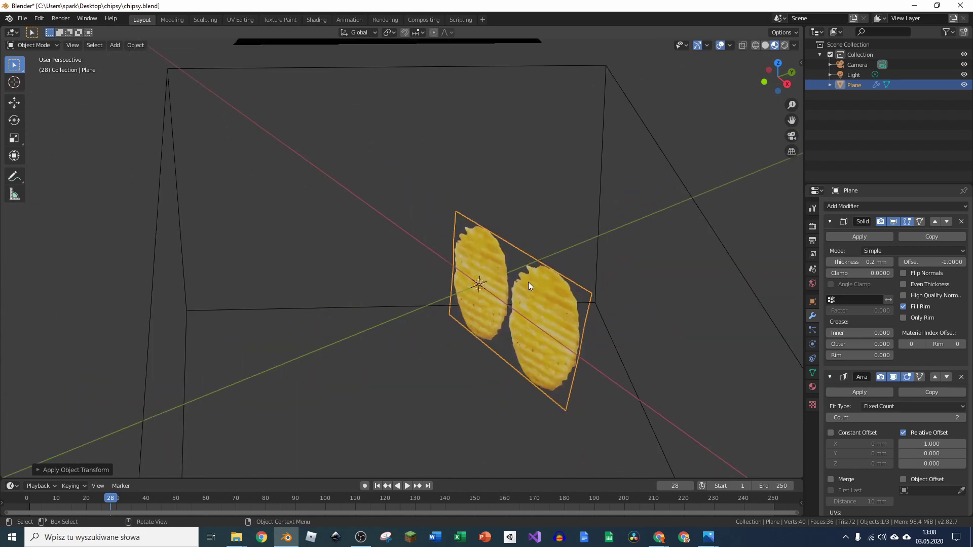
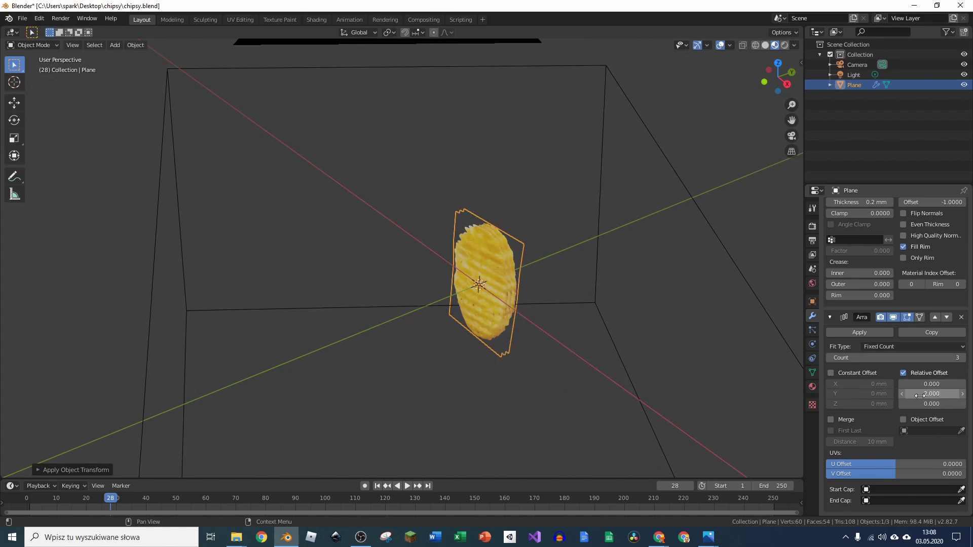
Orbit around the chips edge-on to check the 0.1 relative-offset stacking of the three copies.
middle_click(562, 286)
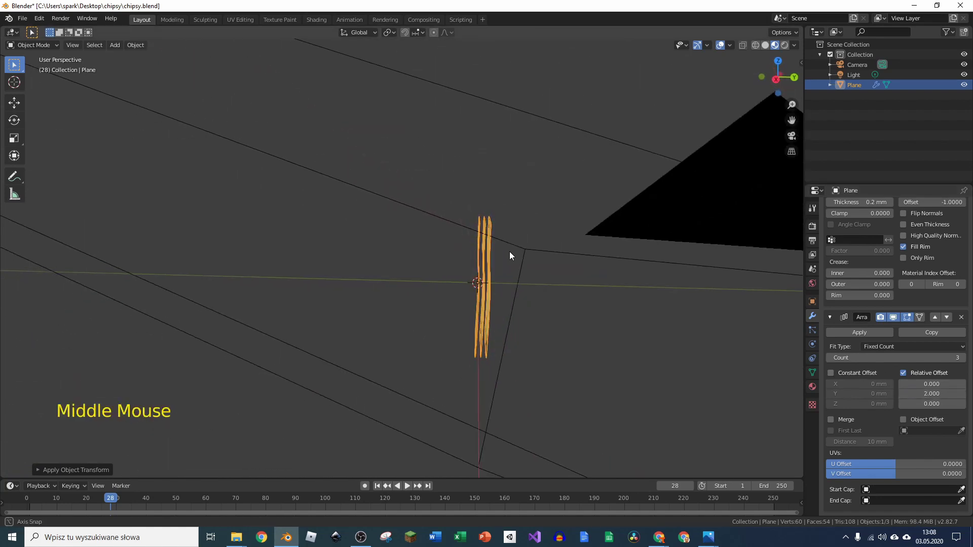
scroll("up", 3)
scroll("up", 3)
middle_click(471, 251)
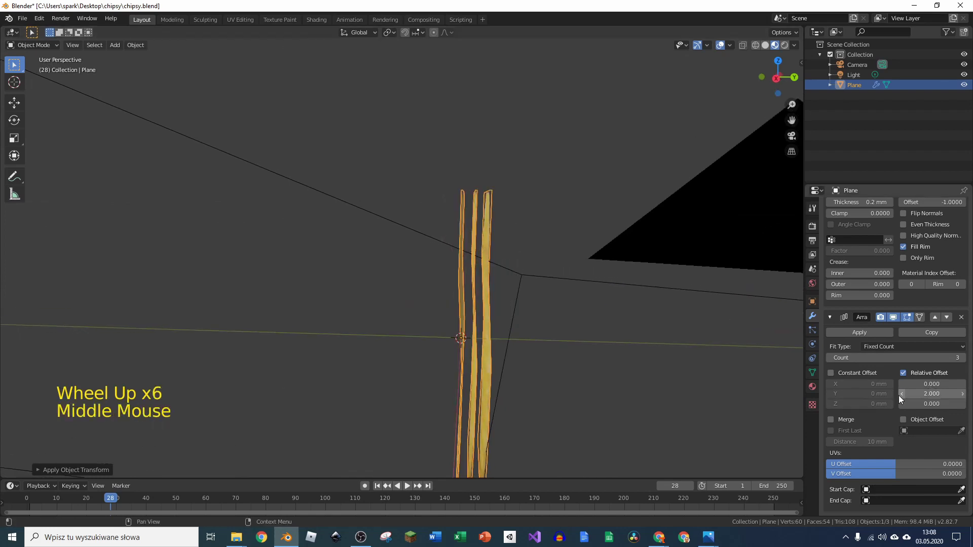
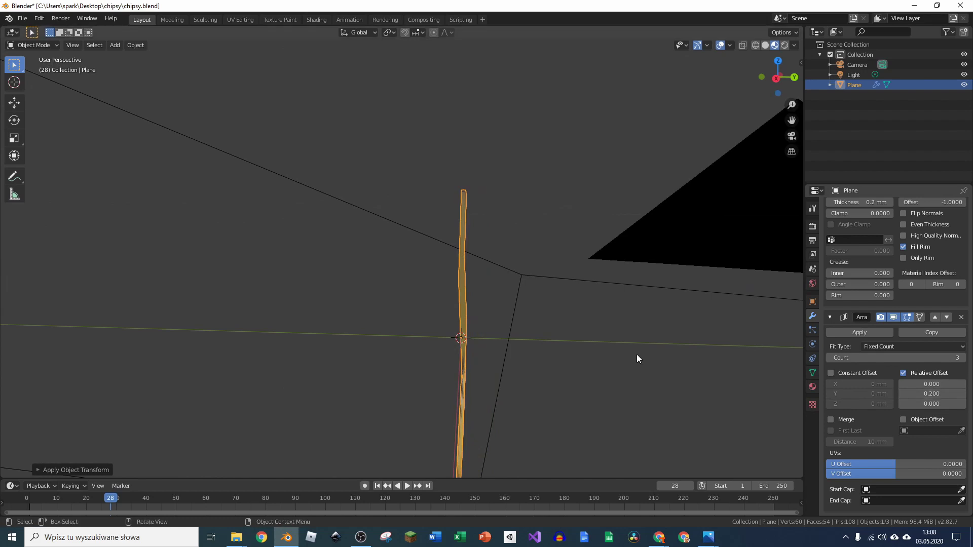
scroll("up", 3)
middle_click(462, 350)
scroll("up", 3)
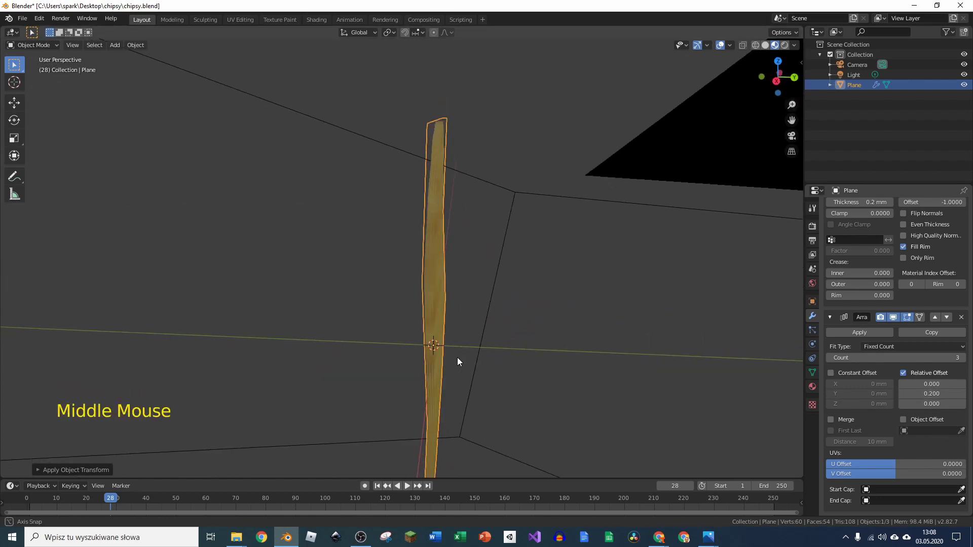
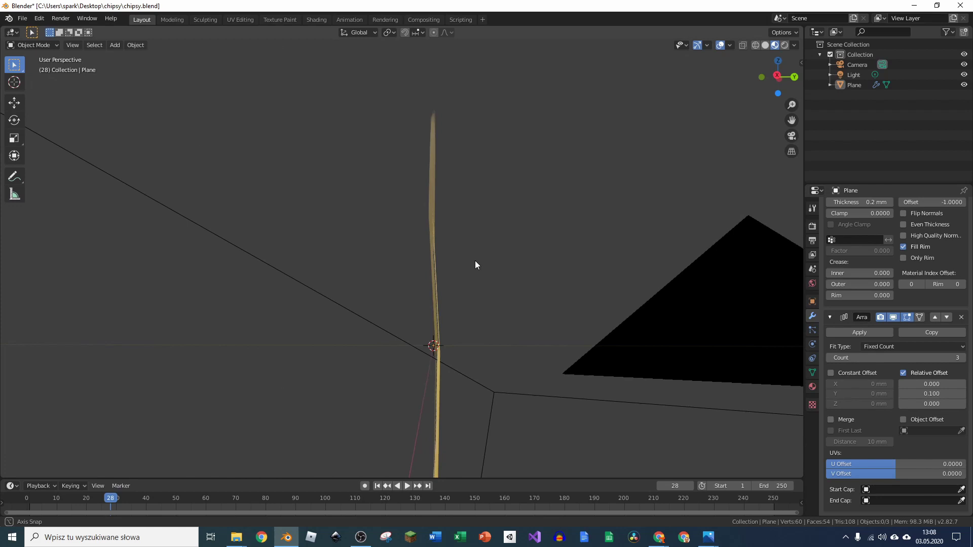
scroll("down", 3)
middle_click(566, 324)
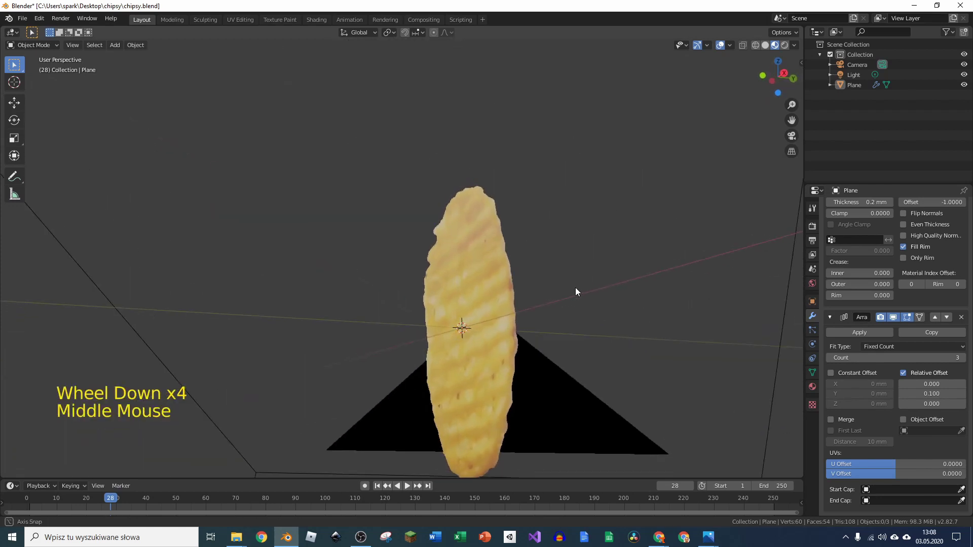
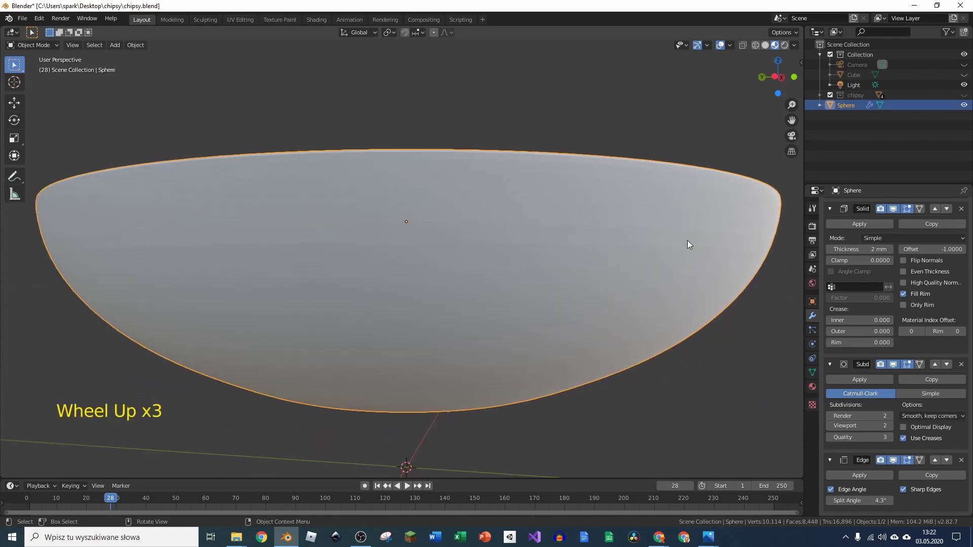
Orbit along the bowl rim and zoom to inspect its shading.
middle_click(588, 311)
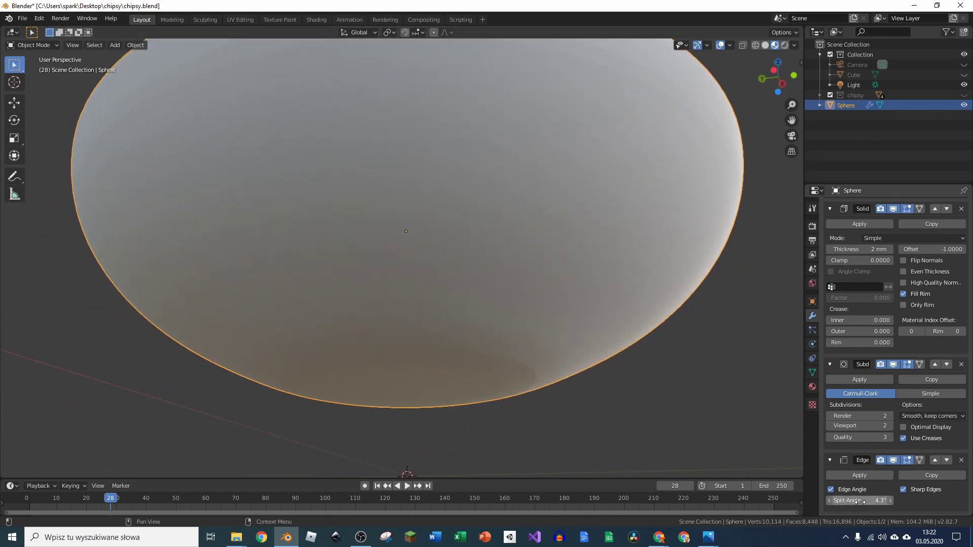
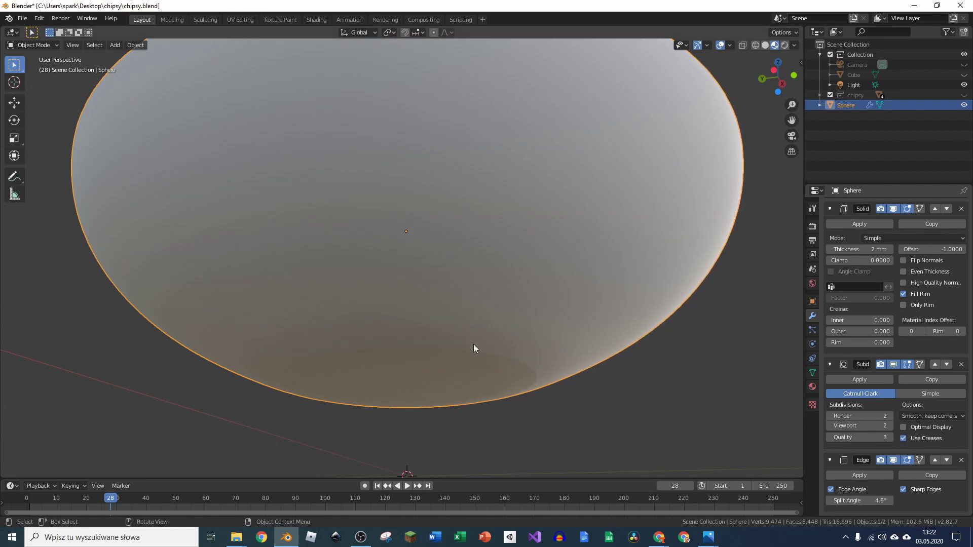
scroll("down", 3)
middle_click(566, 277)
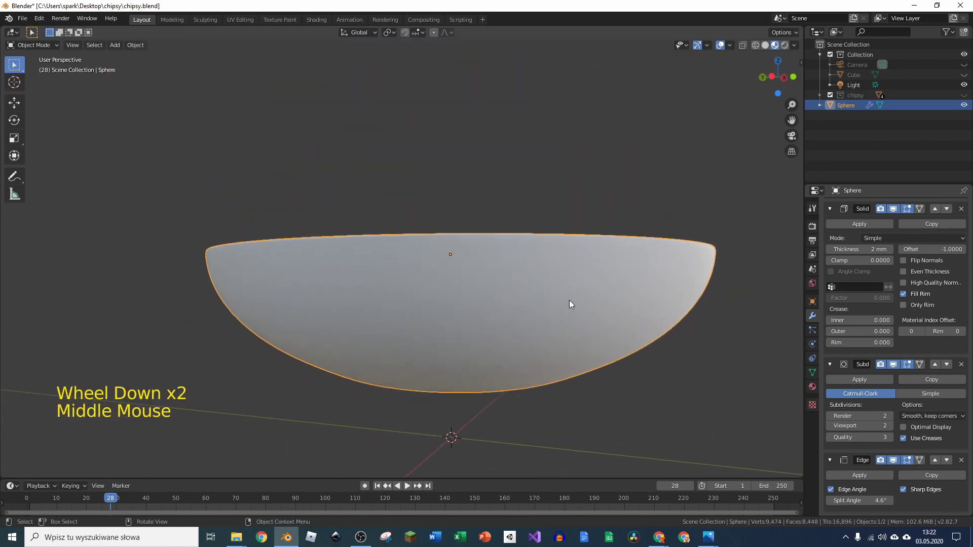
scroll("up", 3)
middle_click(680, 260)
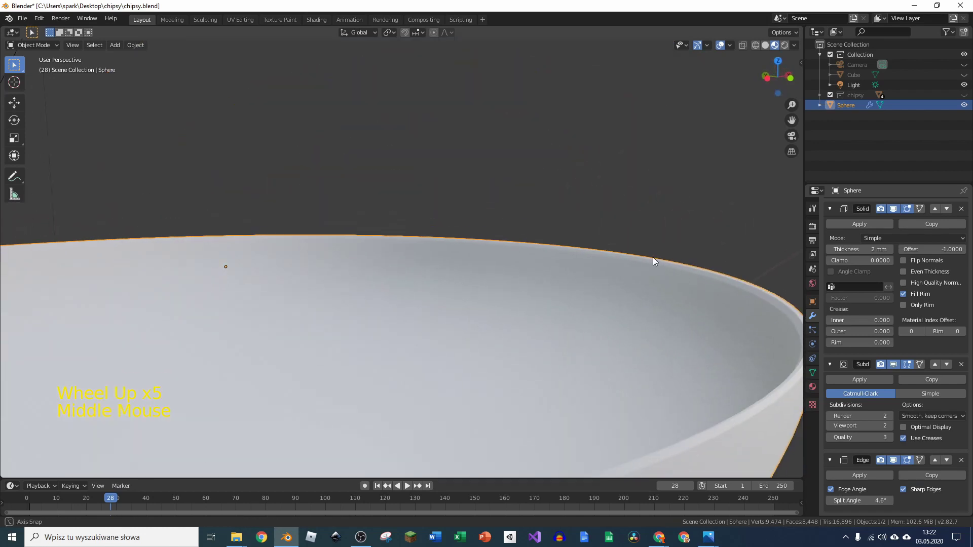
scroll("down", 3)
scroll("down", 3)
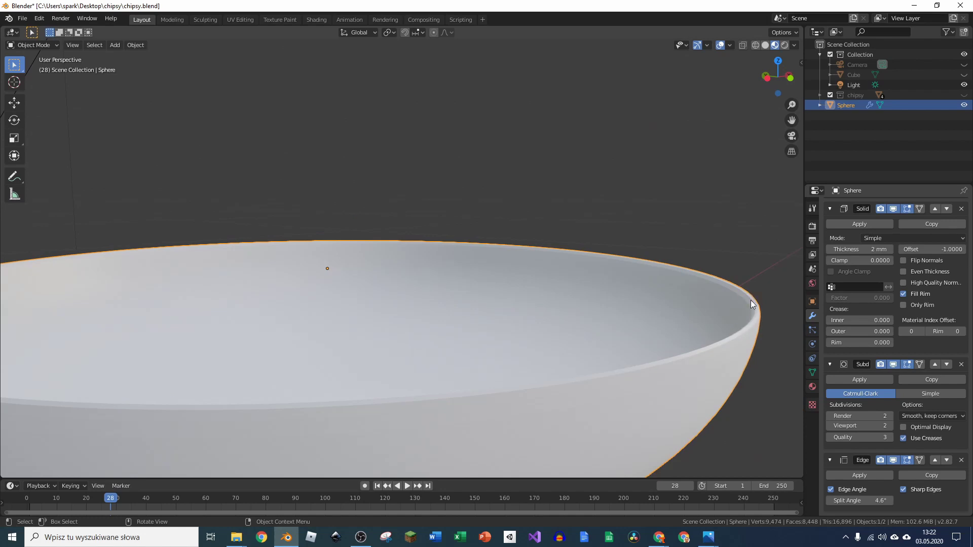
Orbit to view the bowl from below and return to a side view.
middle_click(721, 381)
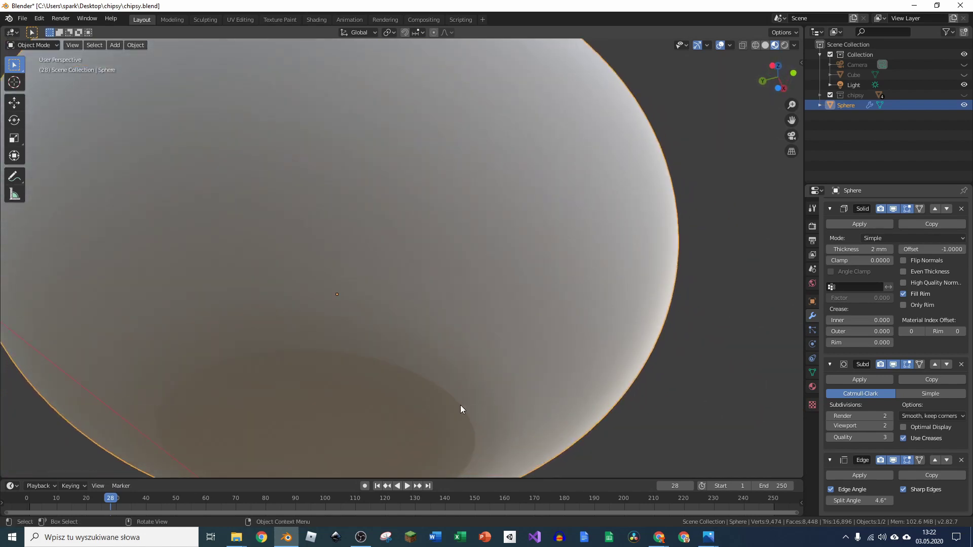
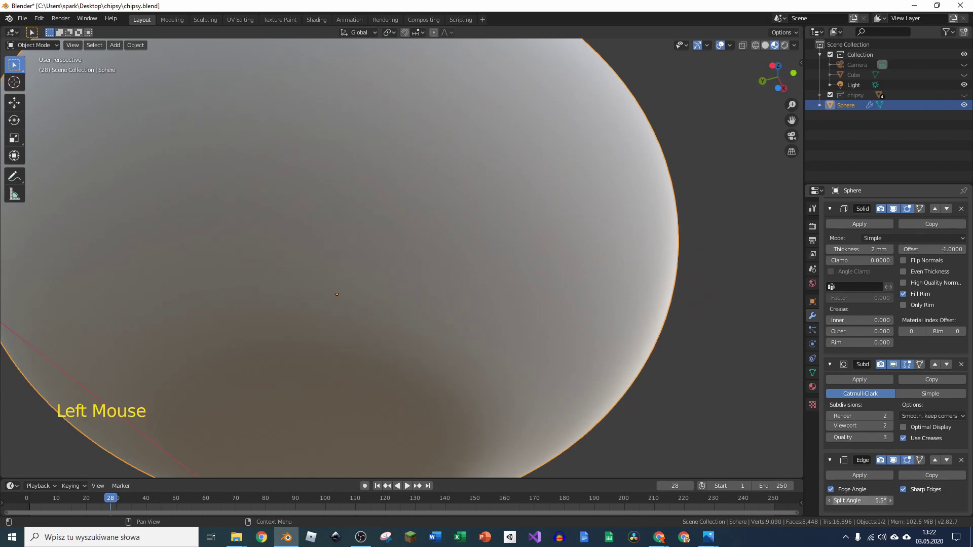
scroll("down", 3)
middle_click(452, 334)
middle_click(551, 383)
scroll("down", 3)
scroll("up", 3)
middle_click(525, 327)
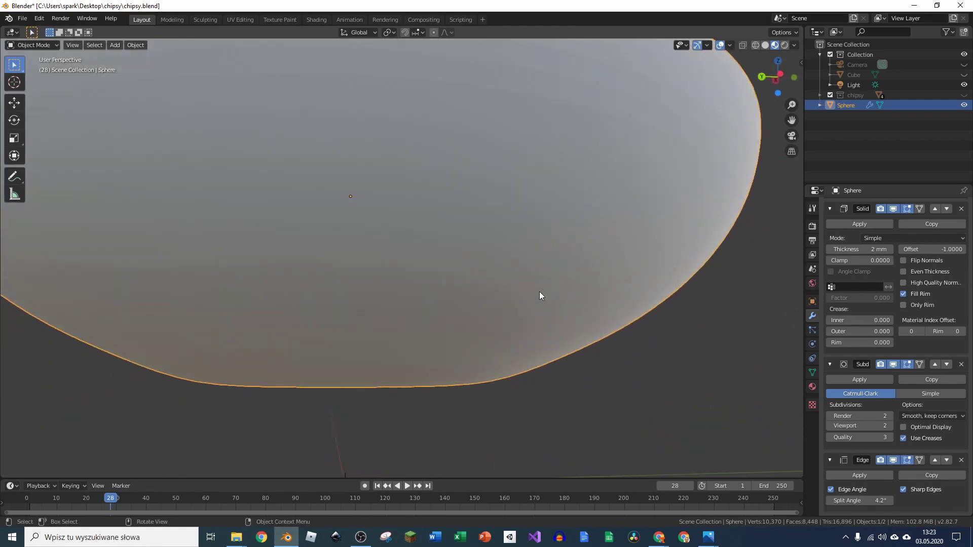
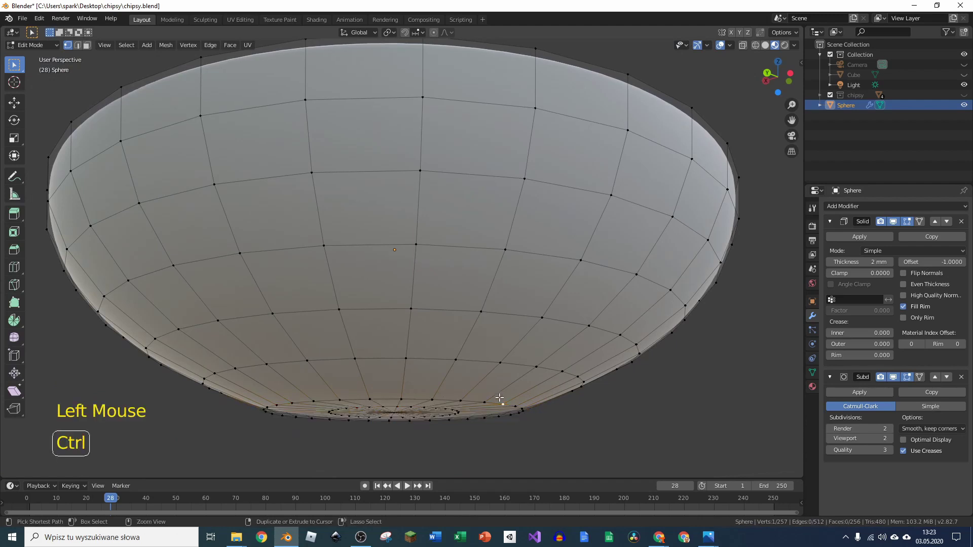
Insert an edge loop near the bowl's base with Ctrl+R and return to Object Mode.
key("ctrl+r")
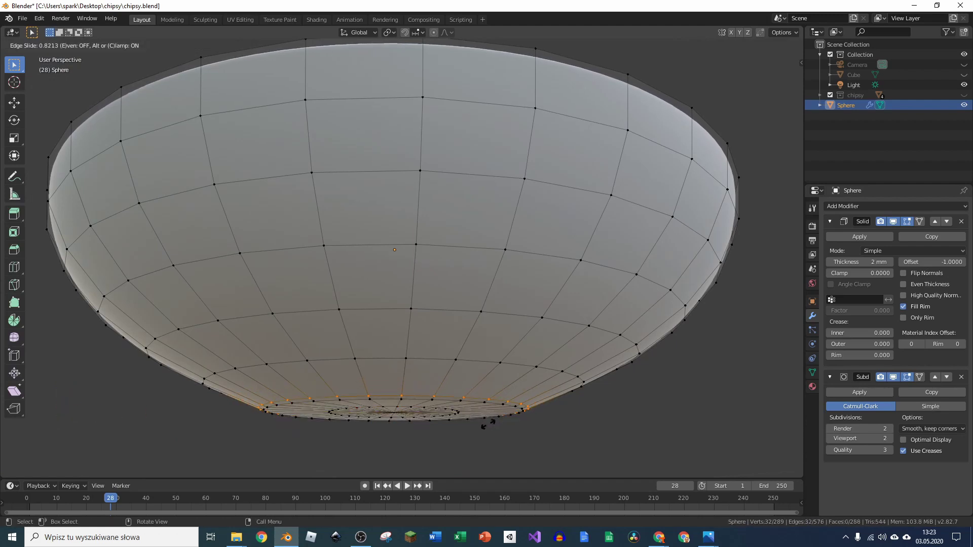
key("Tab")
middle_click(523, 413)
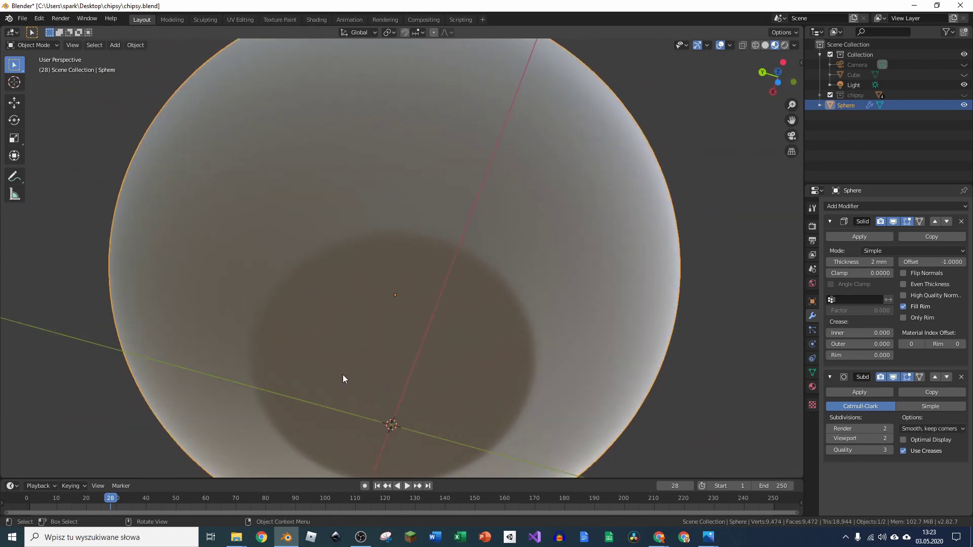
Check the bowl from an angle and save the project to chipsy.blend.
scroll("down", 3)
middle_click(519, 312)
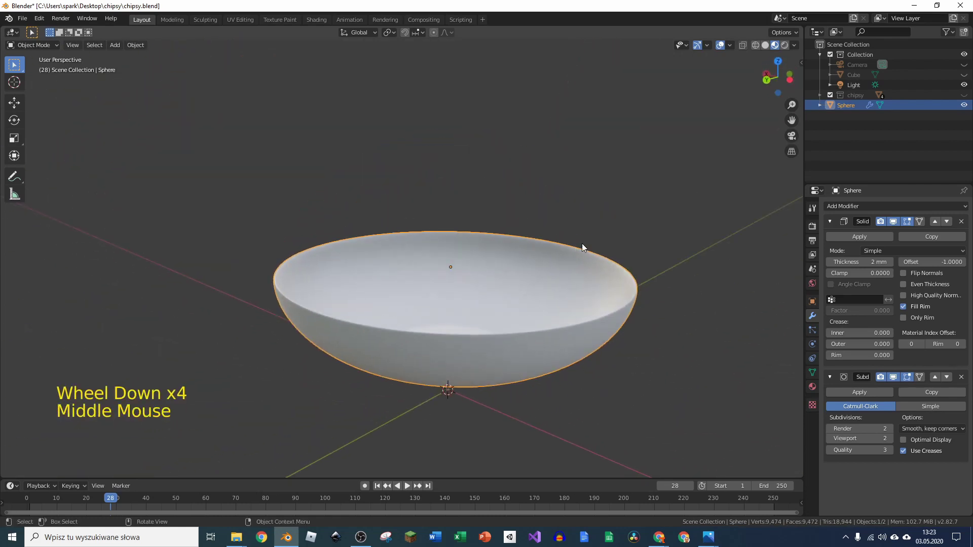
key("ctrl+s")
scroll("up", 3)
middle_click(535, 333)
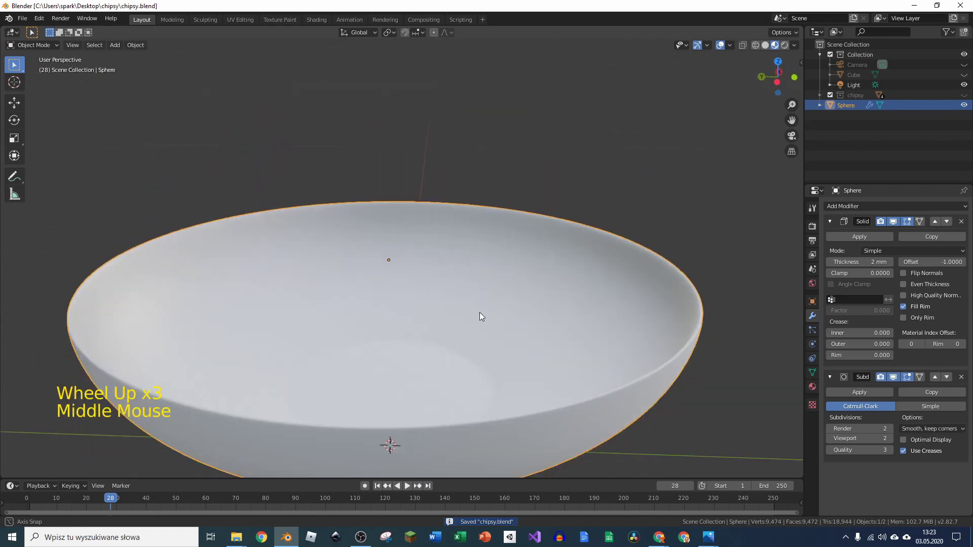
scroll("down", 3)
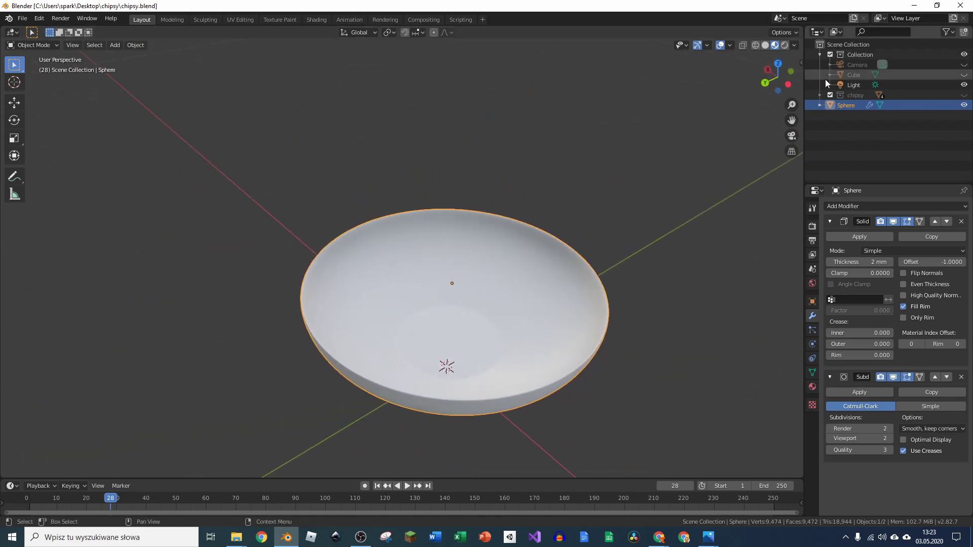
Unhide the chips collection and the grey backdrop Cube, viewing the scene straight from the front.
left_click(968, 97)
left_click(821, 97)
scroll("down", 3)
middle_click(519, 325)
key("KP_1")
scroll("up", 3)
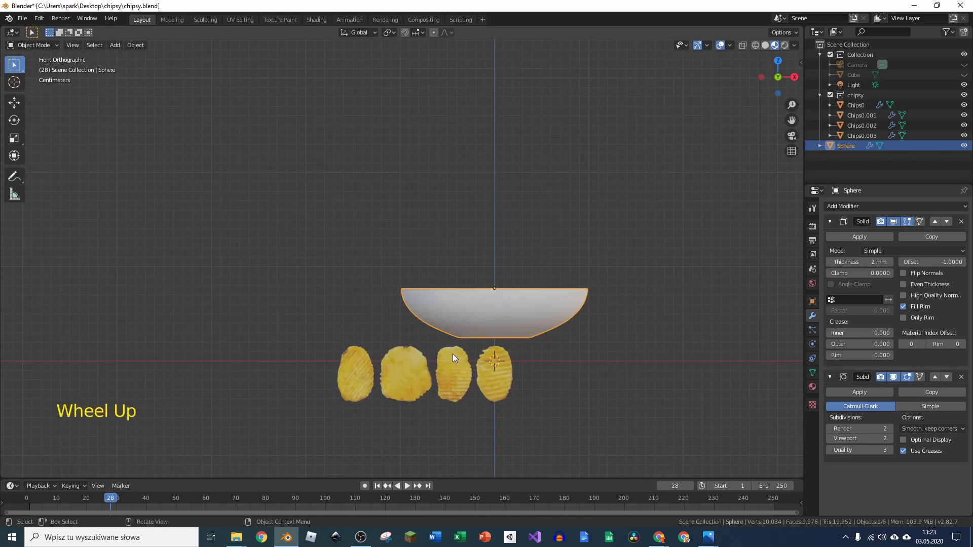
key("alt+h")
left_click(603, 196)
key("h")
scroll("down", 3)
scroll("up", 3)
left_click(548, 277)
Lower the bowl vertically onto the backdrop around the row of chips.
scroll("up", 3)
key("g")
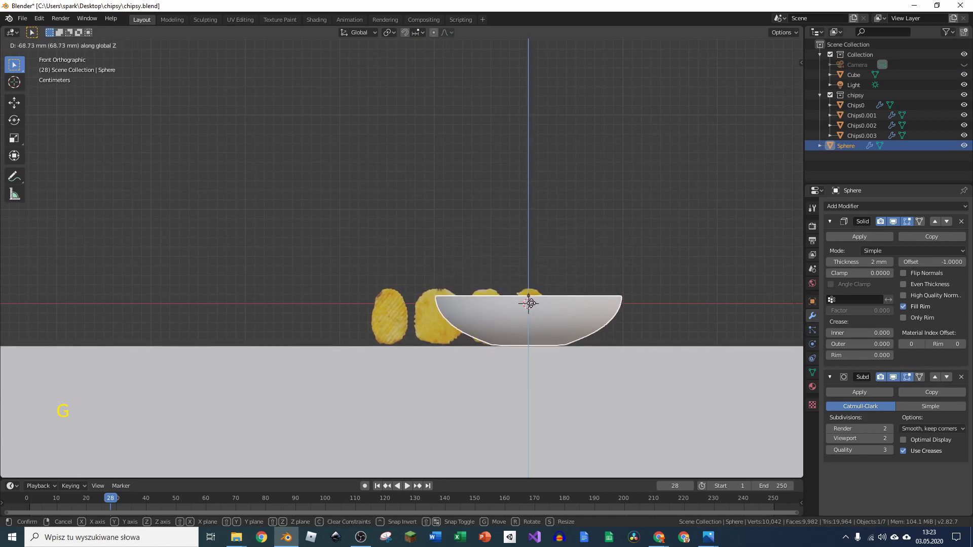
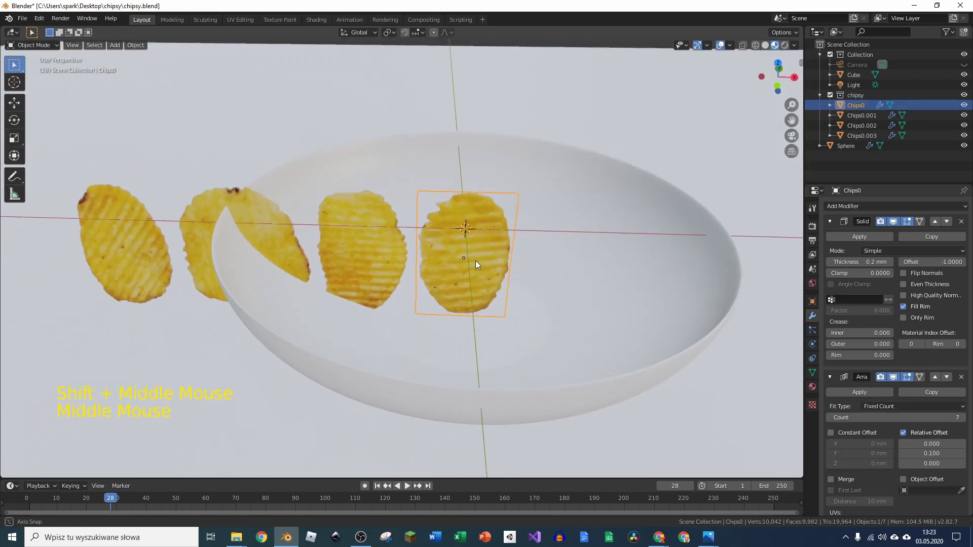
Tilt and move the first two chips, Chips0 and Chips0.001, toward the centre of the bowl.
middle_click(518, 299)
key("r")
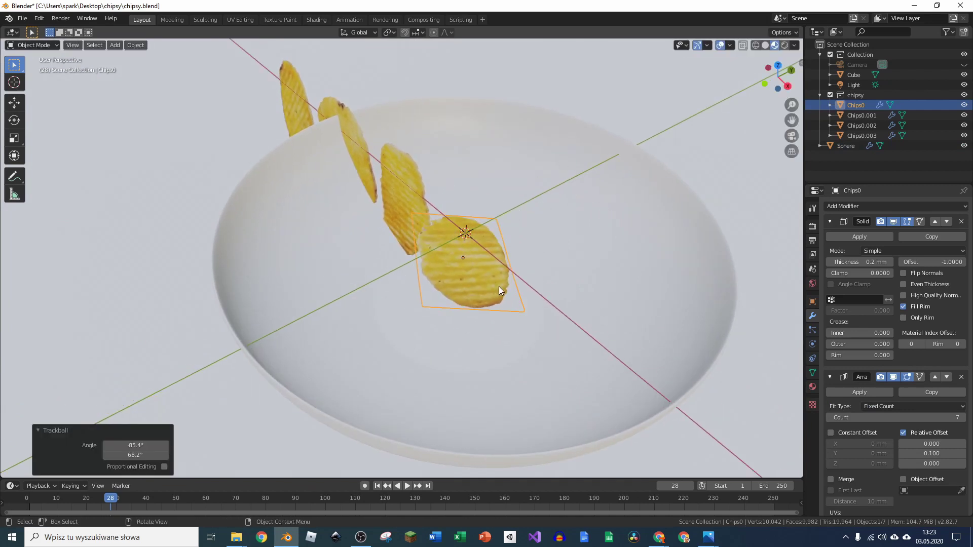
key("g")
left_click(414, 201)
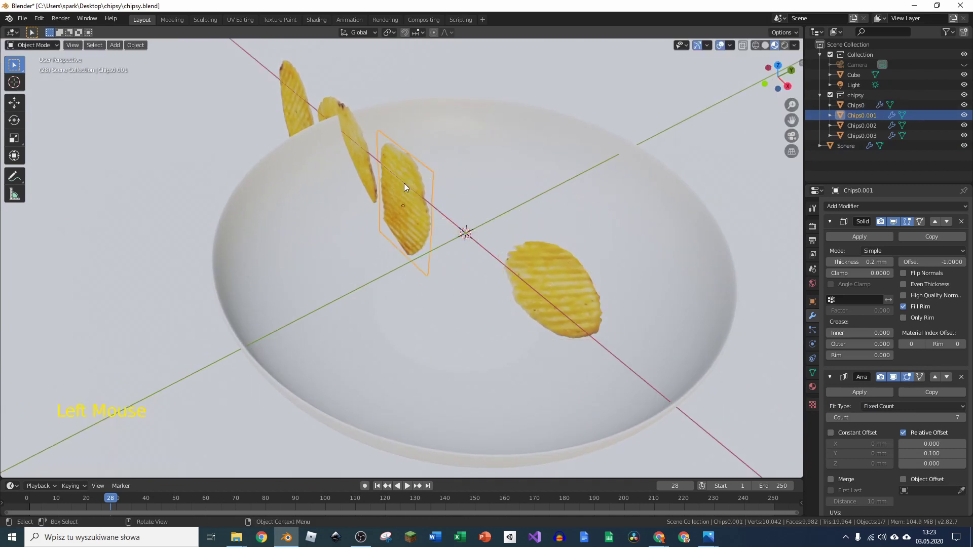
key("r")
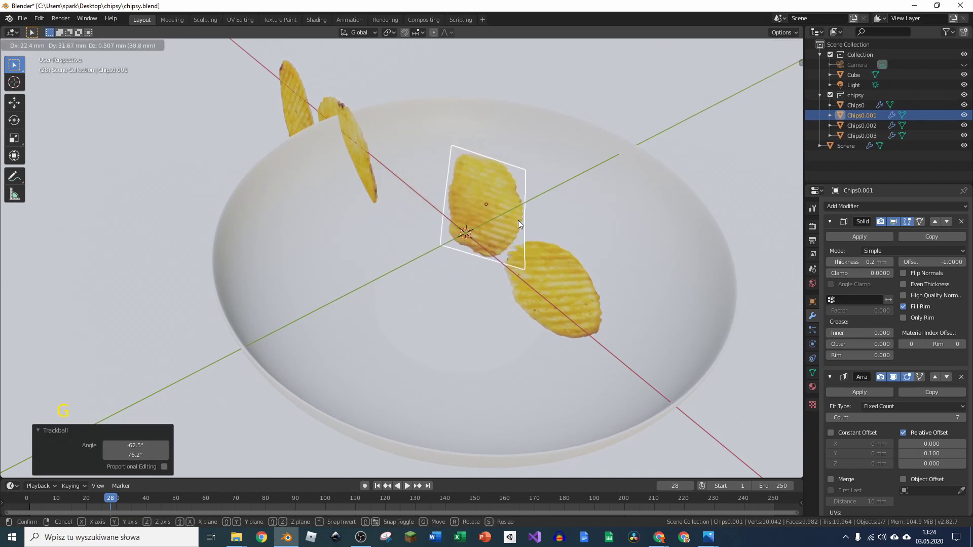
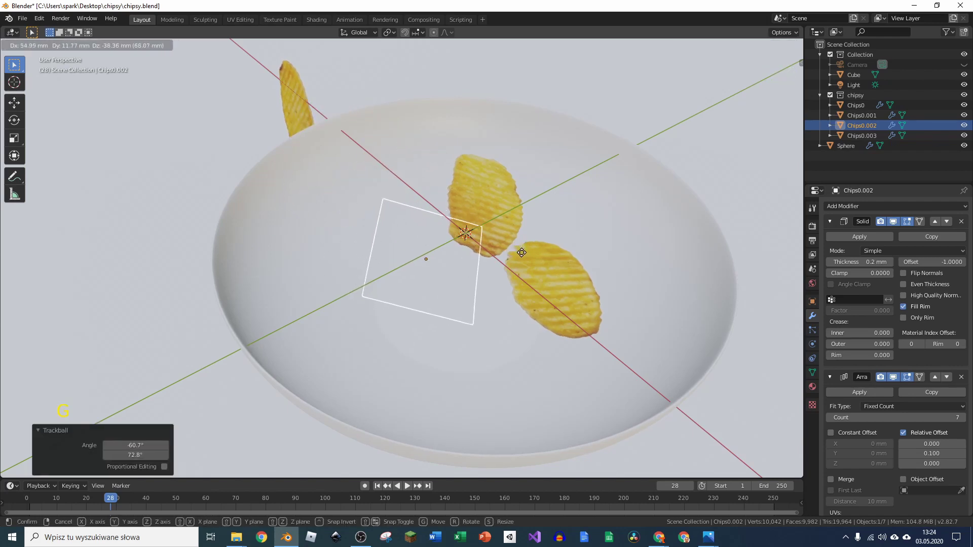
key("g")
middle_click(512, 293)
key("g")
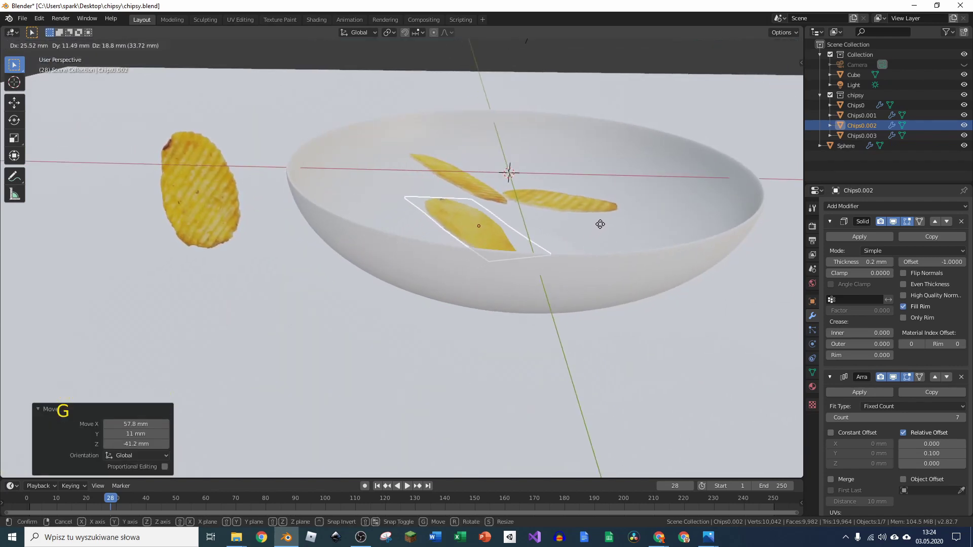
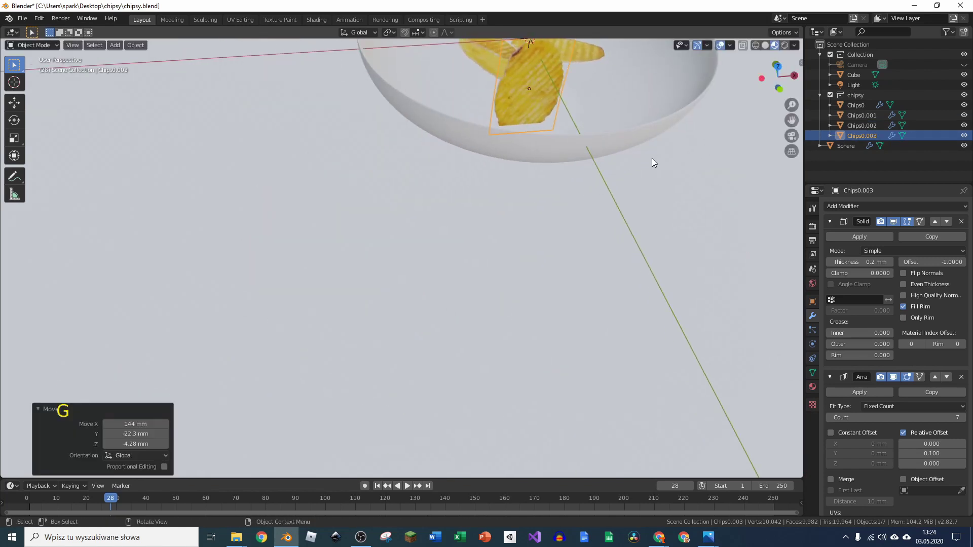
Inspect the chips from several angles and add another chip to the selection.
middle_click(591, 114)
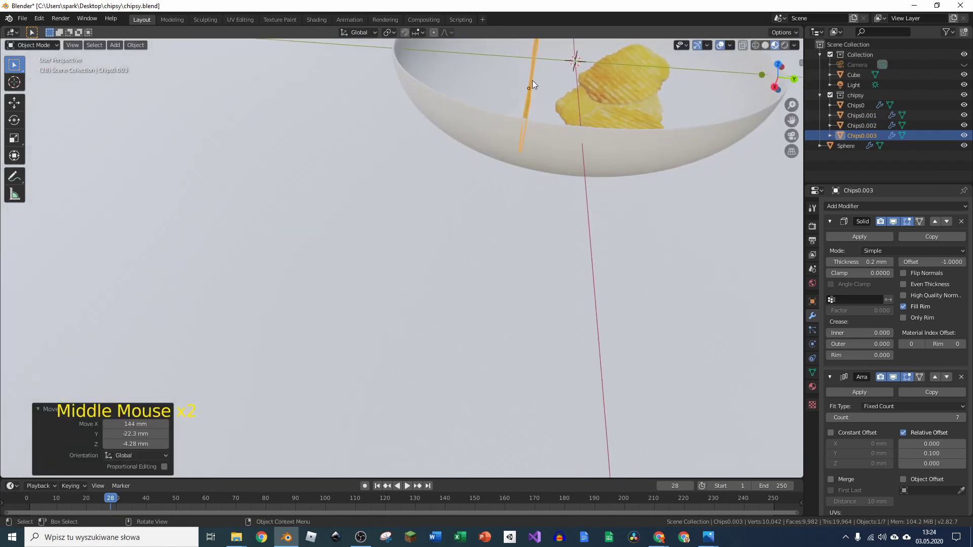
key("r")
middle_click(577, 86)
middle_click(506, 124)
middle_click(508, 107)
middle_click(539, 258)
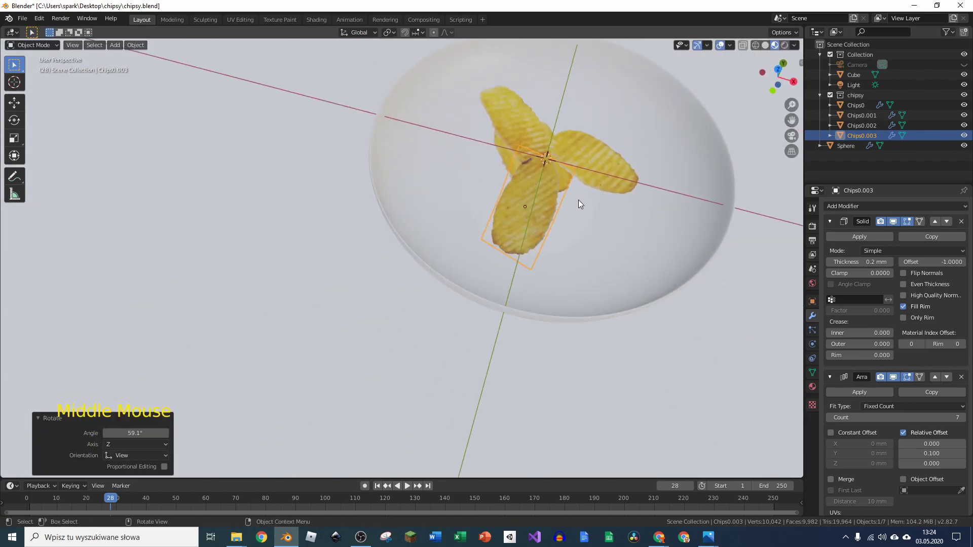
left_click(599, 151)
middle_click(565, 150)
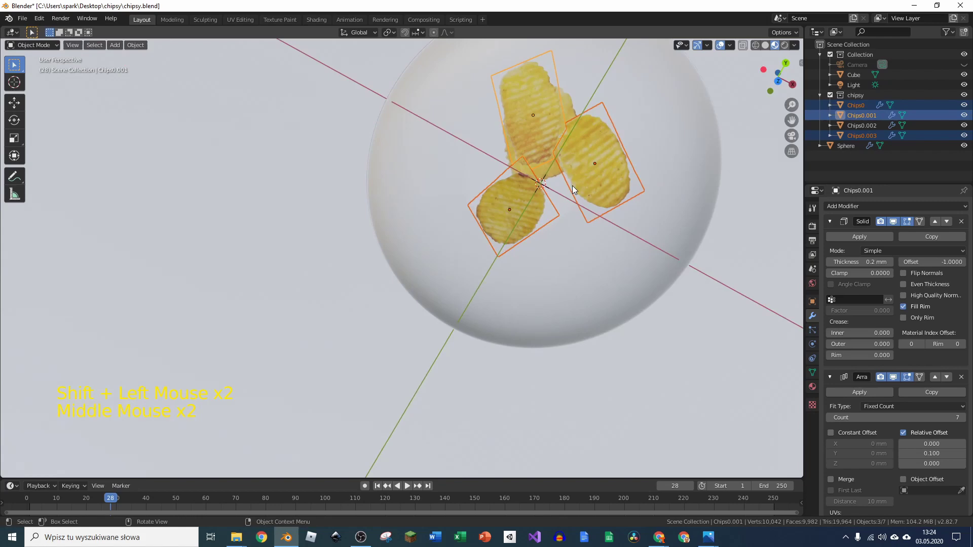
middle_click(592, 132)
middle_click(499, 215)
Duplicate the selected chips twice with Shift+D, piling copies up to Chips0.007 into a cluster in the bowl.
key("KP_7")
key("shift+d")
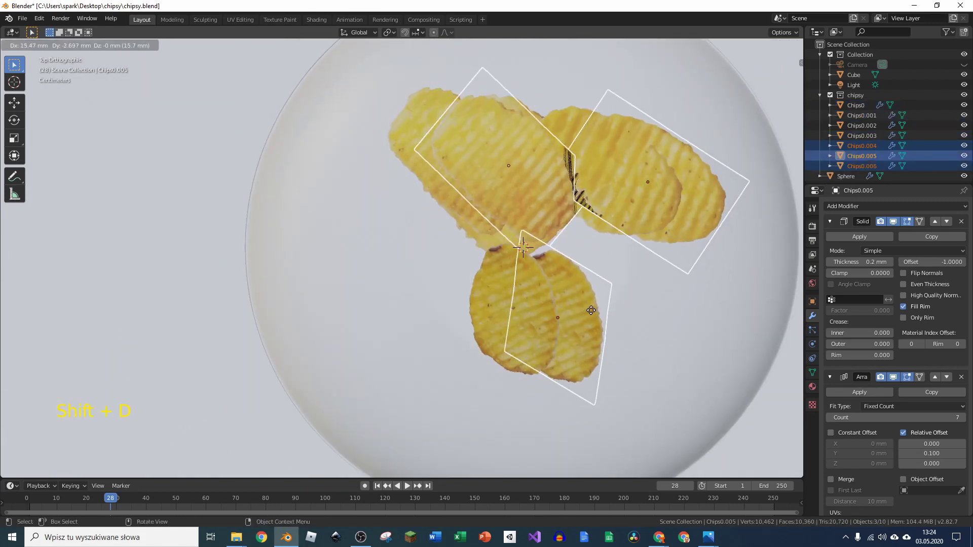
middle_click(515, 276)
key("shift+d")
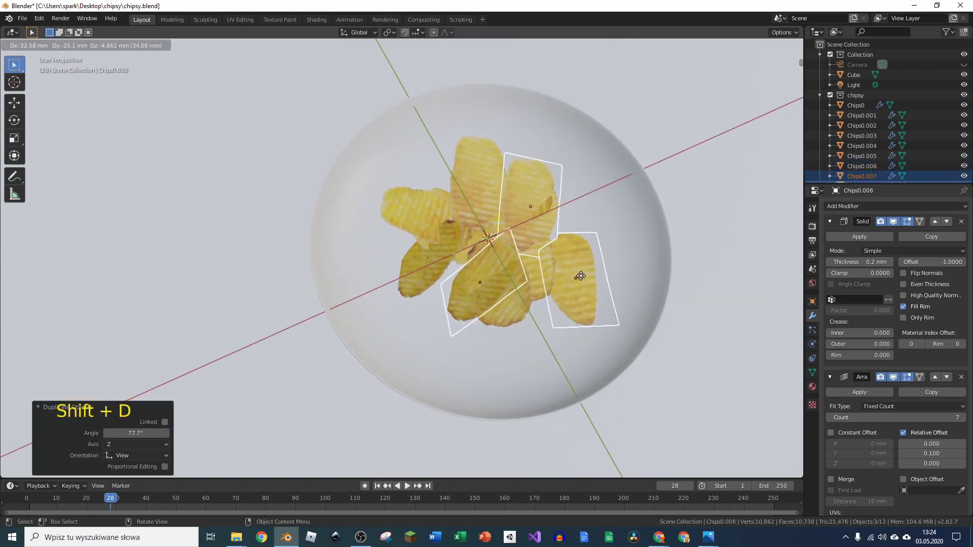
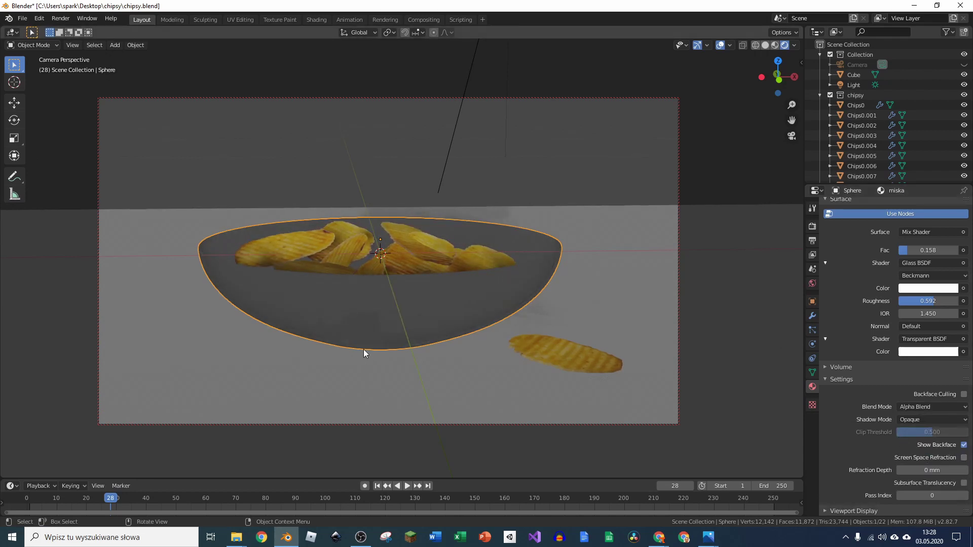
Give the bowl glass roughness 0.433, IOR 5.65 and Shadow Mode None, then render from the camera.
left_click(964, 400)
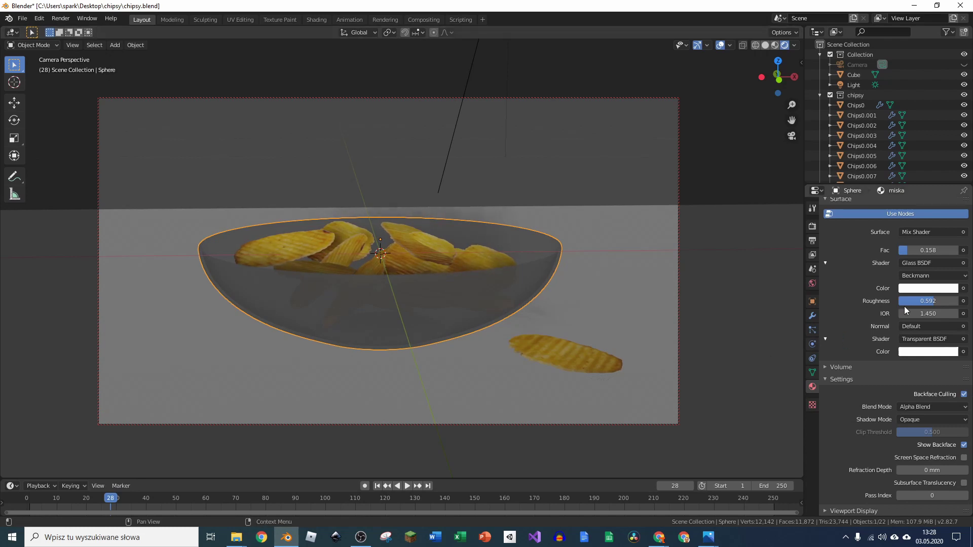
scroll("up", 3)
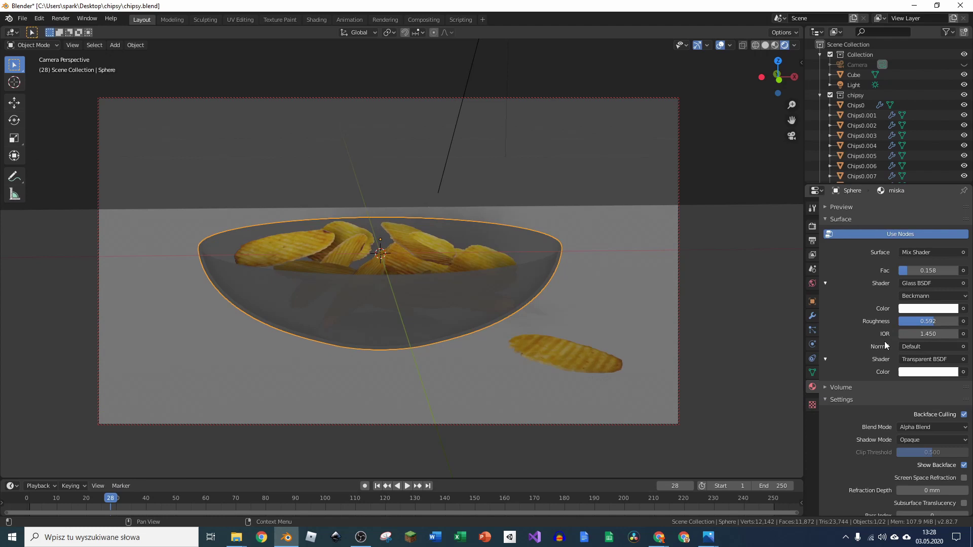
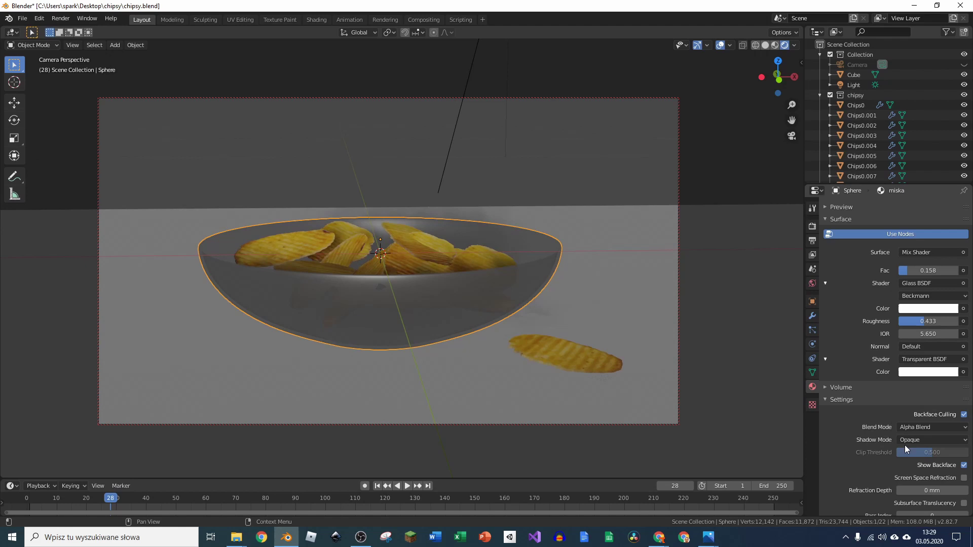
left_click(917, 442)
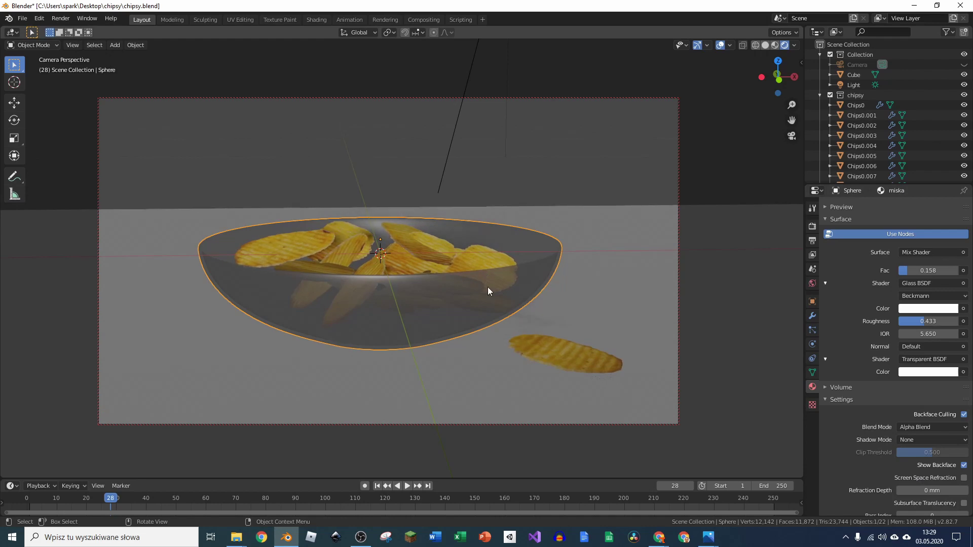
Save the file, re-render the bowl scene and close the render window back to the camera view.
key("ctrl+s")
key("F12")
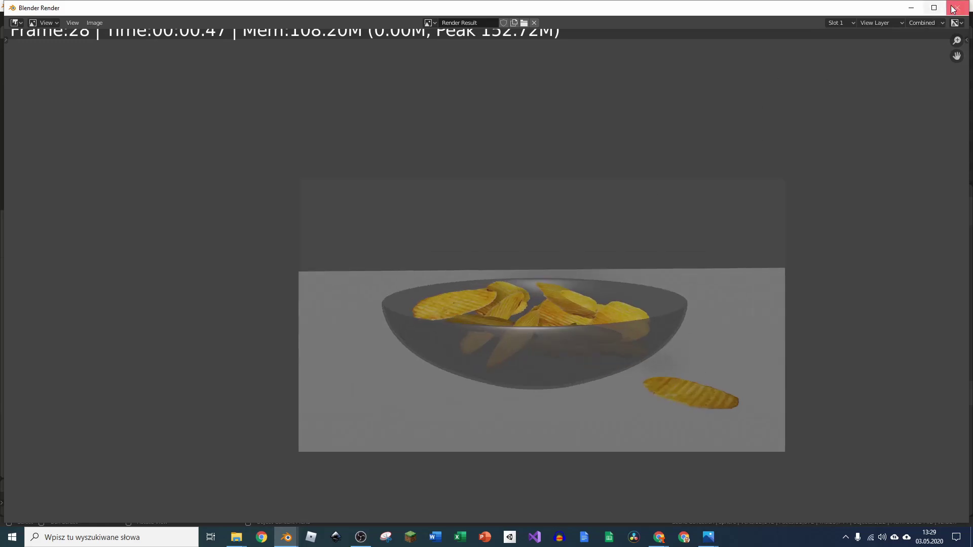
left_click(632, 263)
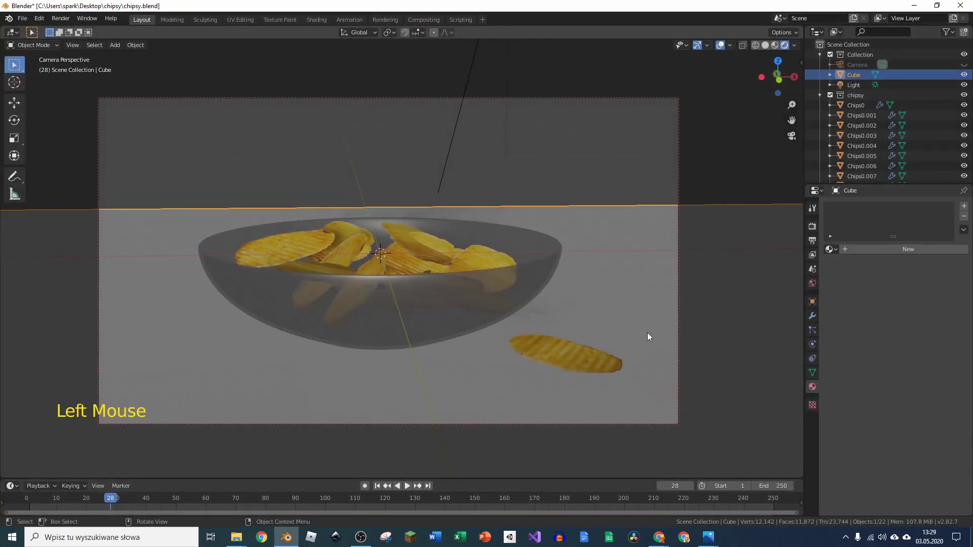
Turn the grey backdrop about 41° around the vertical axis, save, and render the scene again.
key("g")
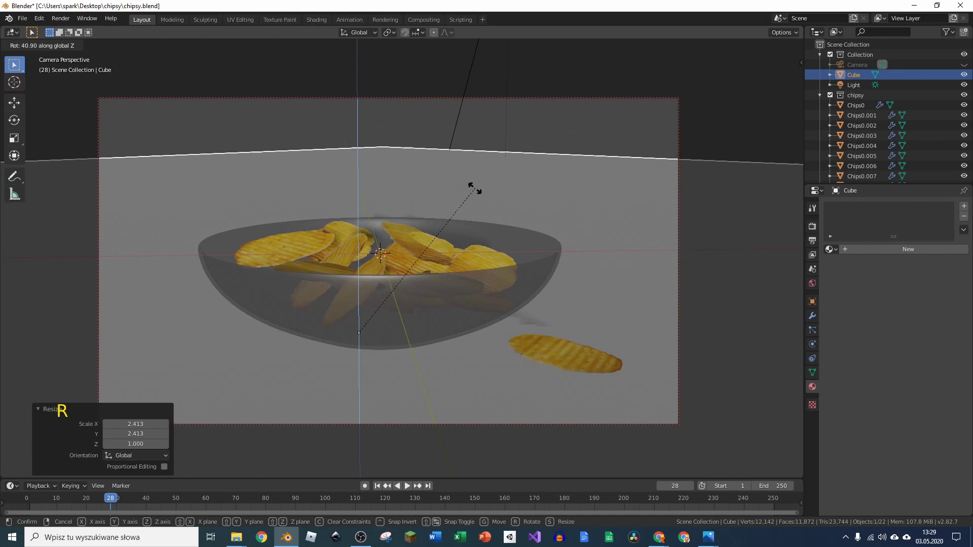
key("ctrl+s")
key("F12")
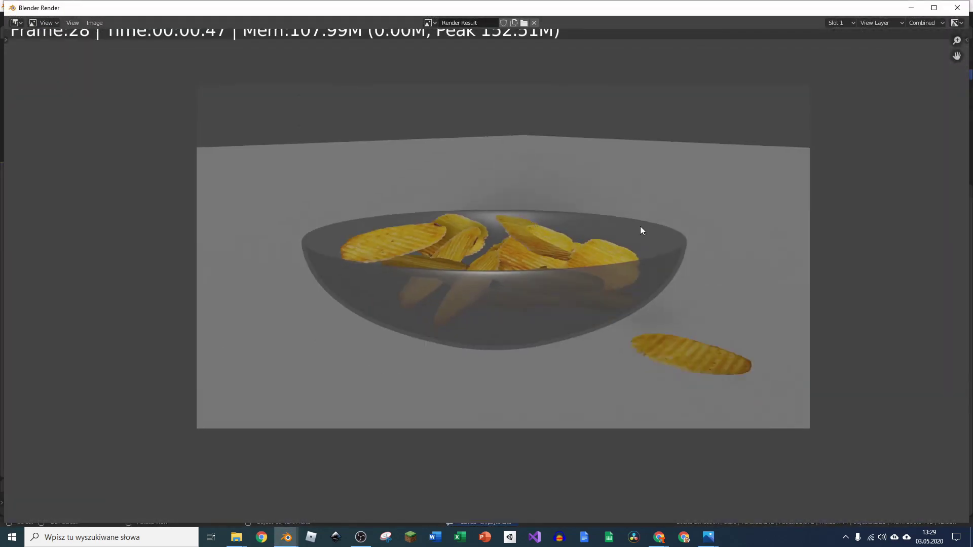